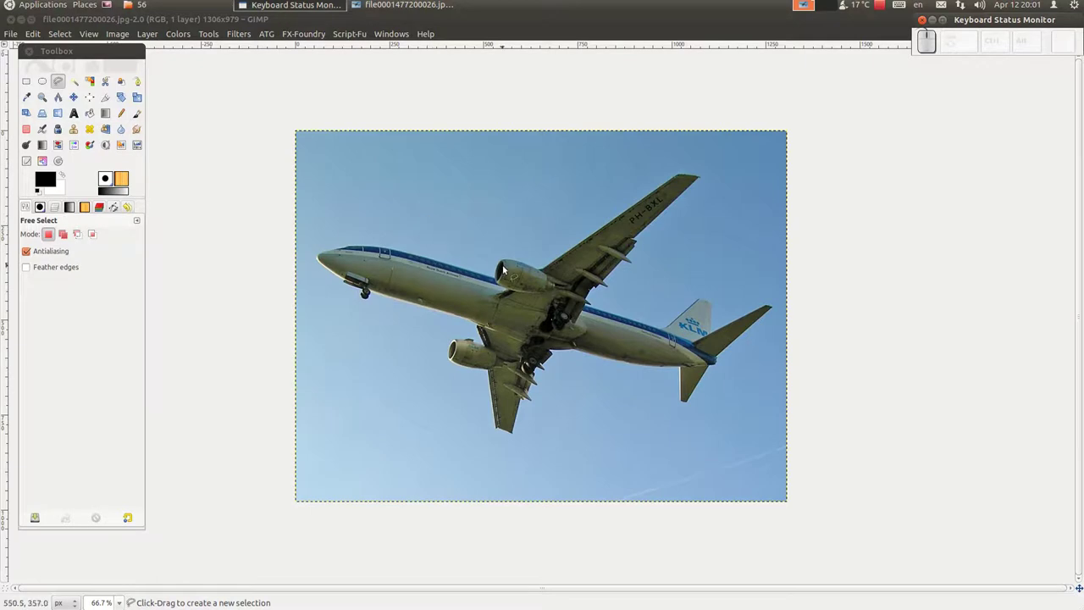
Zoom in on the airplane photo canvas before working on its layers
{"action": "scroll", "scroll_direction": "up", "scroll_amount": 3}
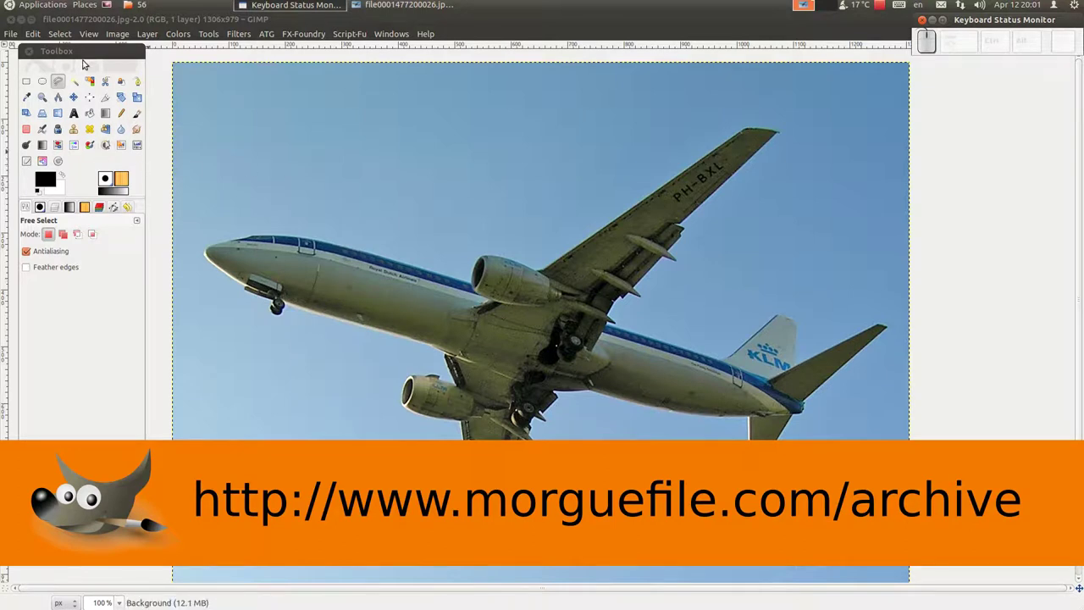
Add an alpha channel to the photo's Background layer from the Layers list
{"action": "left_click", "coordinate": [58, 205]}
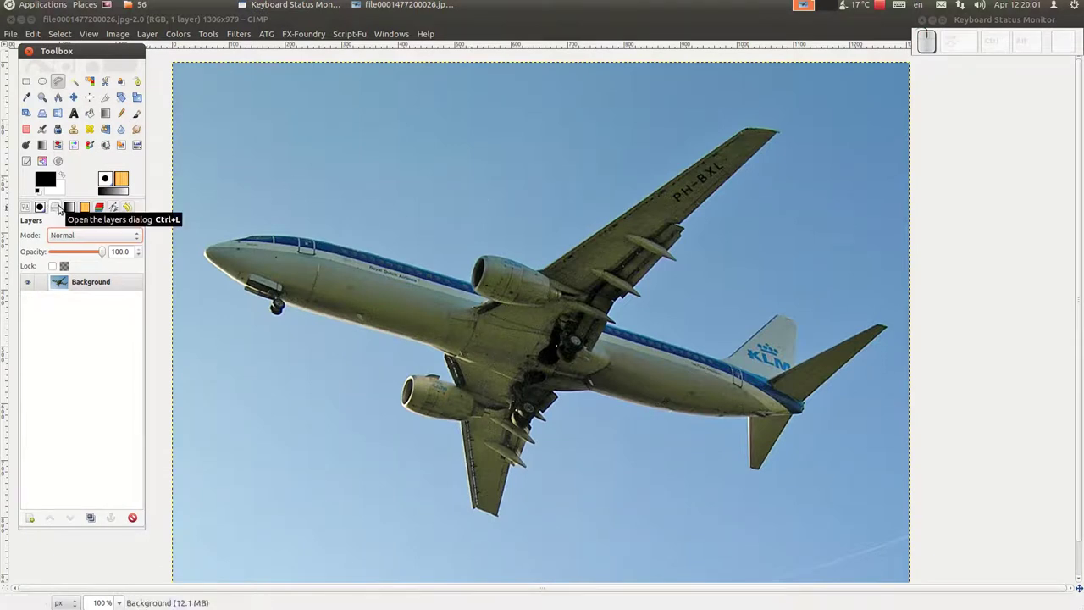
{"action": "left_click", "coordinate": [62, 207]}
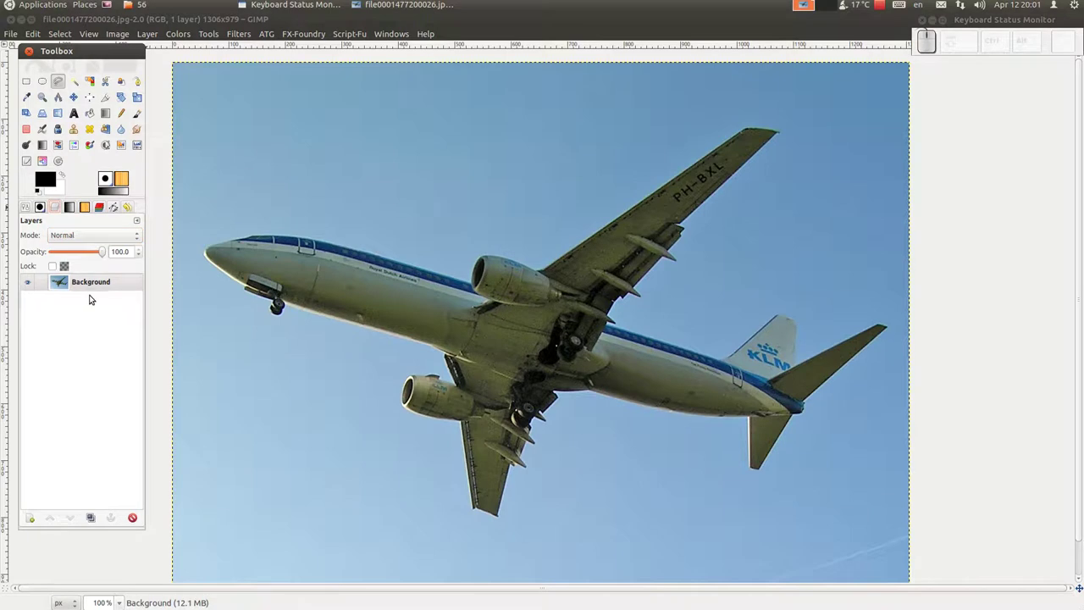
{"action": "right_click", "coordinate": [95, 286]}
{"action": "left_click", "coordinate": [139, 538]}
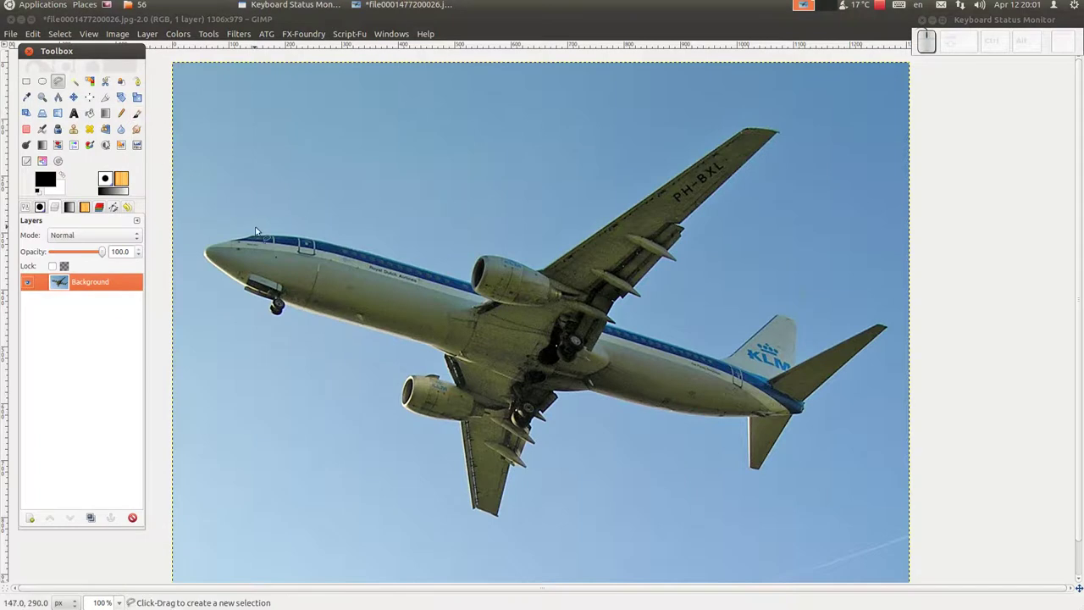
Start a Free Select outline at the plane's nose and trace it along the belly edge
{"action": "scroll", "scroll_direction": "up", "scroll_amount": 3}
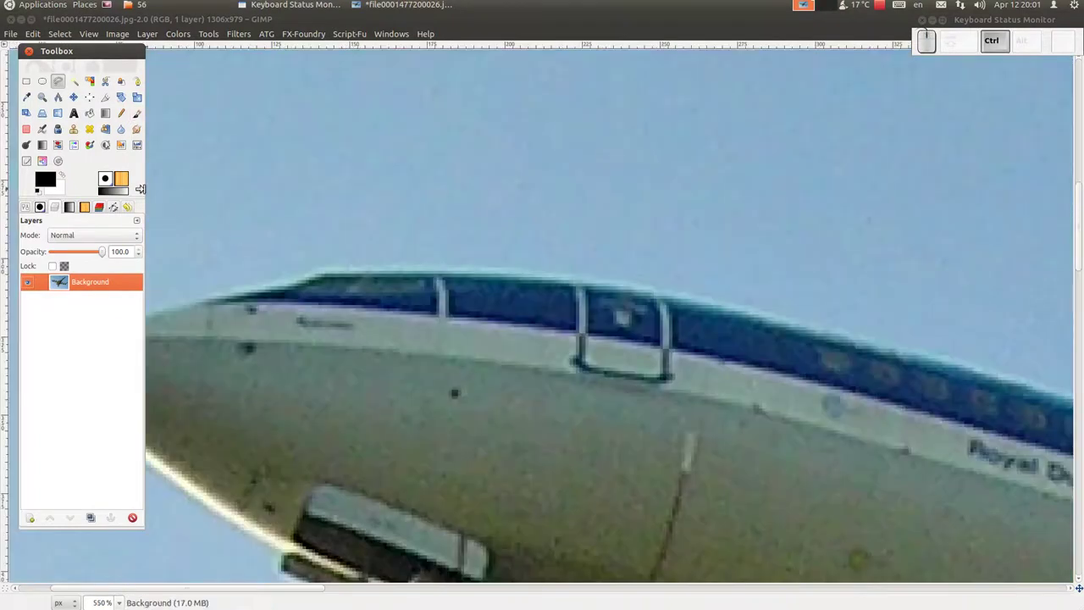
{"action": "scroll", "scroll_direction": "down", "scroll_amount": 3}
{"action": "left_click", "coordinate": [273, 220]}
{"action": "scroll", "scroll_direction": "up", "scroll_amount": 3}
{"action": "scroll", "scroll_direction": "up", "scroll_amount": 3}
{"action": "left_click", "coordinate": [521, 248]}
{"action": "left_click_drag", "start_coordinate": [482, 265], "coordinate": [309, 300]}
{"action": "left_click", "coordinate": [323, 292]}
{"action": "left_click", "coordinate": [219, 318]}
{"action": "left_click", "coordinate": [305, 279]}
{"action": "left_click", "coordinate": [297, 310]}
{"action": "left_click", "coordinate": [313, 351]}
{"action": "left_click", "coordinate": [401, 430]}
{"action": "scroll", "scroll_direction": "up", "scroll_amount": 3}
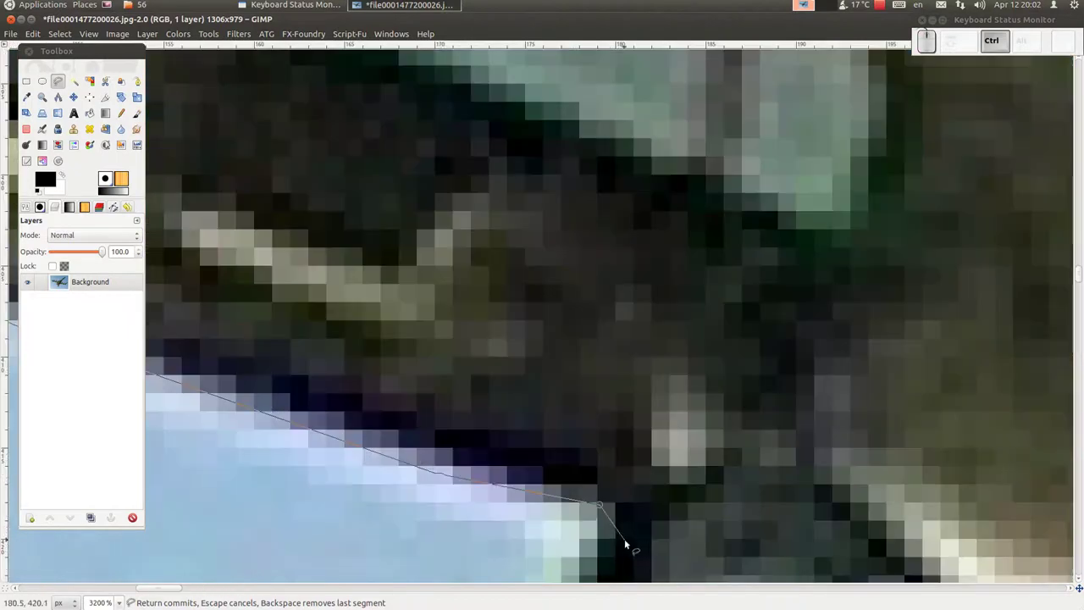
Continue the outline from the belly around the nose wheel's top and down its left side
{"action": "left_click", "coordinate": [613, 528]}
{"action": "scroll", "scroll_direction": "down", "scroll_amount": 3}
{"action": "left_click_drag", "start_coordinate": [613, 152], "coordinate": [608, 193]}
{"action": "left_click", "coordinate": [608, 194]}
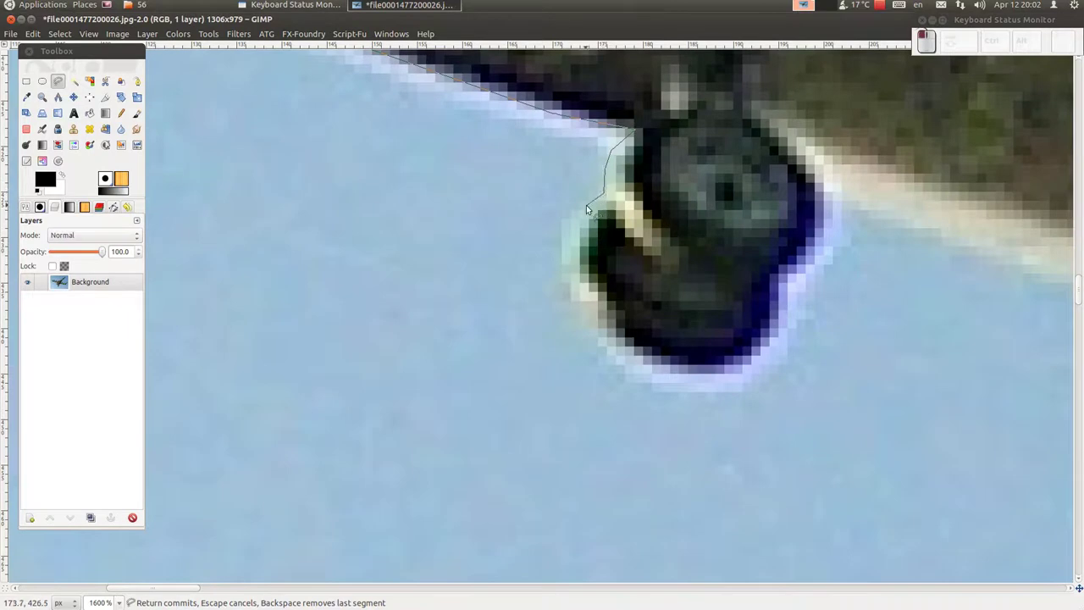
{"action": "left_click", "coordinate": [577, 230]}
{"action": "left_click", "coordinate": [599, 312]}
{"action": "left_click", "coordinate": [652, 369]}
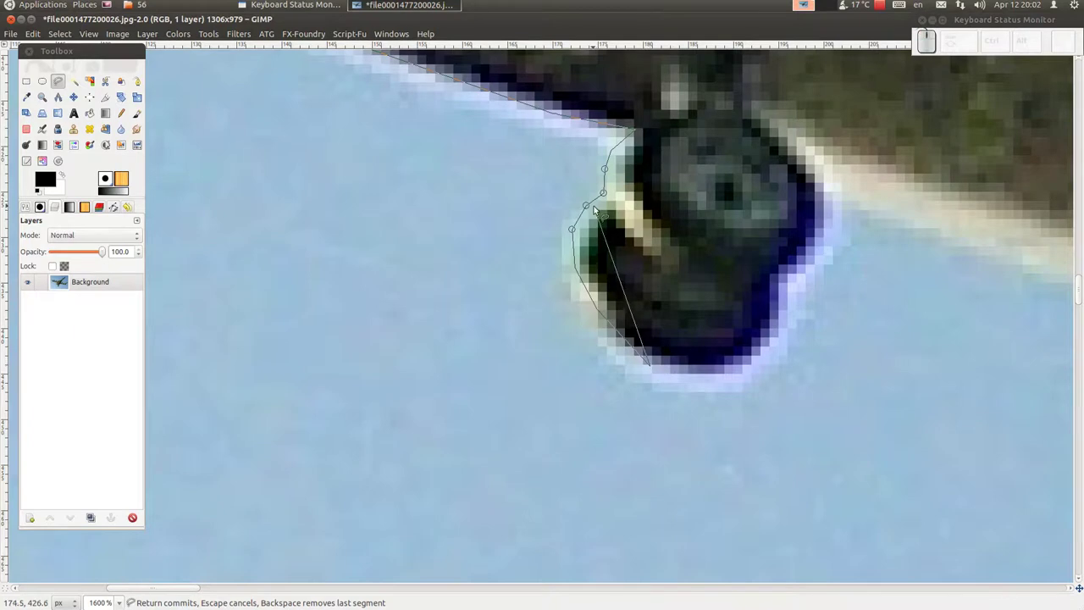
{"action": "scroll", "scroll_direction": "up", "scroll_amount": 3}
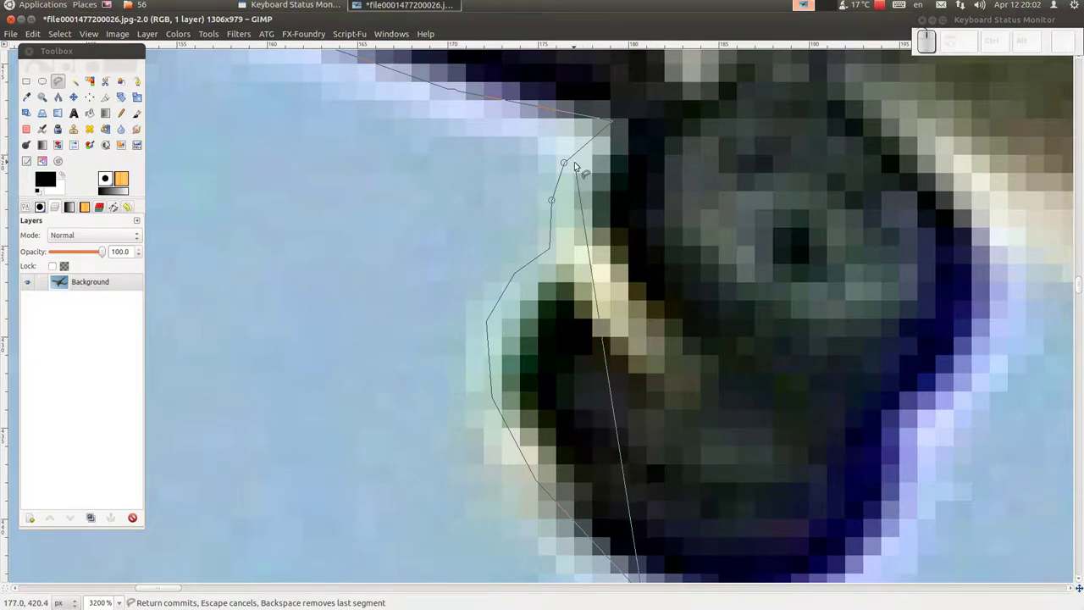
Reposition outline points to hug the nose wheel's edge and add points toward its lower left
{"action": "left_click_drag", "start_coordinate": [462, 94], "coordinate": [476, 95]}
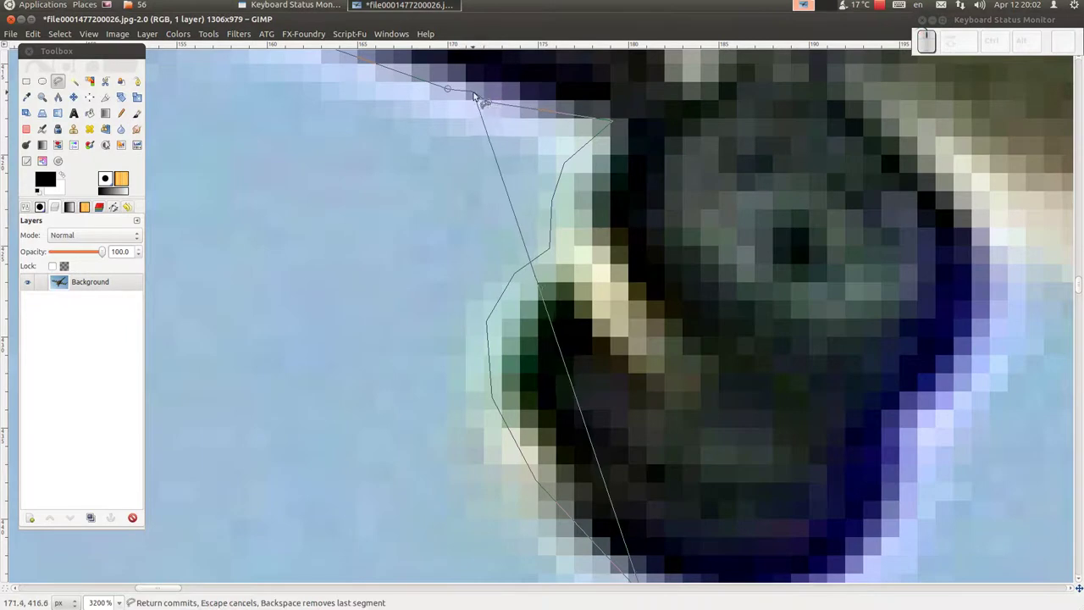
{"action": "left_click_drag", "start_coordinate": [488, 103], "coordinate": [469, 98]}
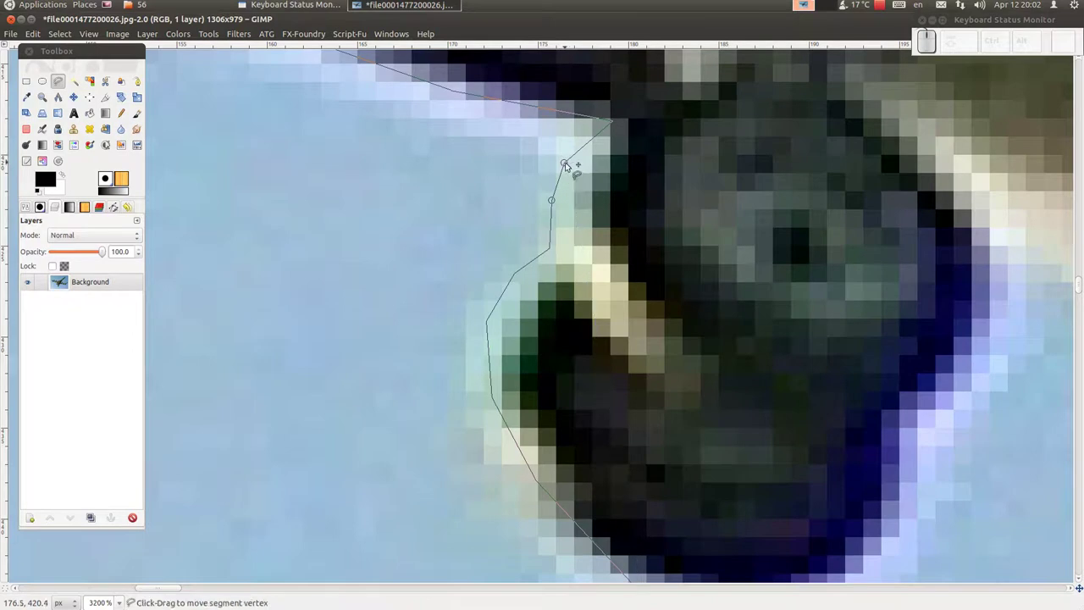
{"action": "left_click_drag", "start_coordinate": [565, 164], "coordinate": [567, 199]}
{"action": "left_click_drag", "start_coordinate": [554, 204], "coordinate": [551, 249]}
{"action": "left_click", "coordinate": [552, 251]}
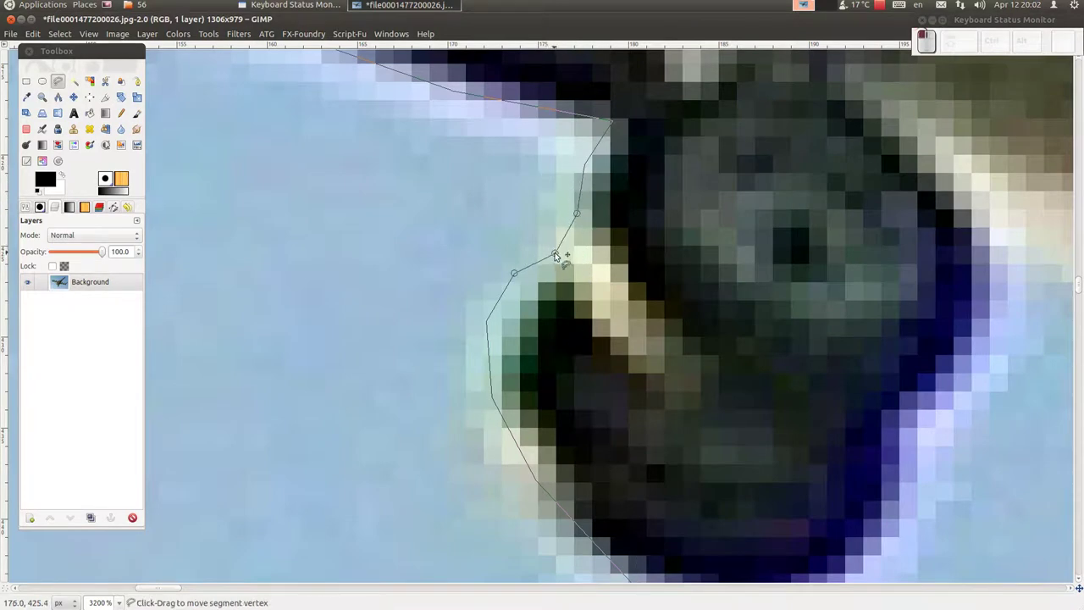
{"action": "left_click", "coordinate": [518, 275]}
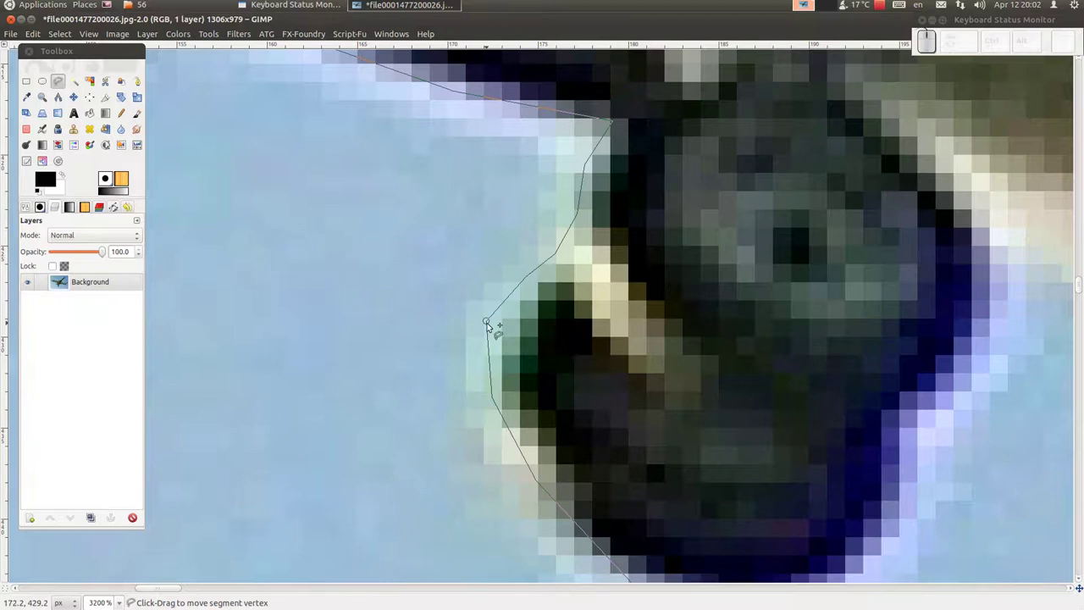
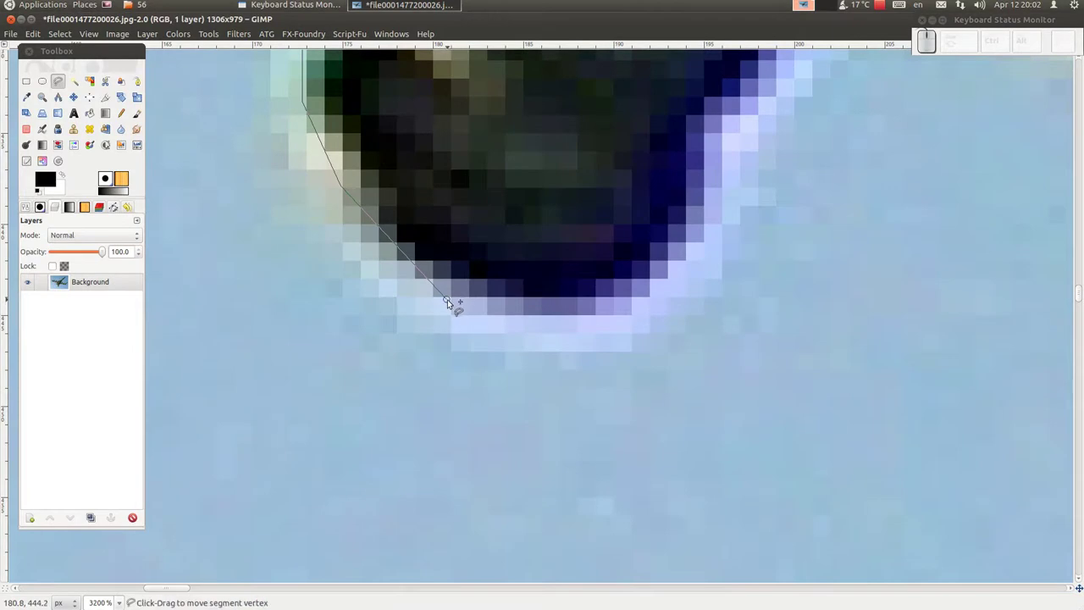
Trace the outline under the nose wheel and up its right side to the belly
{"action": "left_click_drag", "start_coordinate": [574, 312], "coordinate": [447, 306]}
{"action": "left_click", "coordinate": [447, 302]}
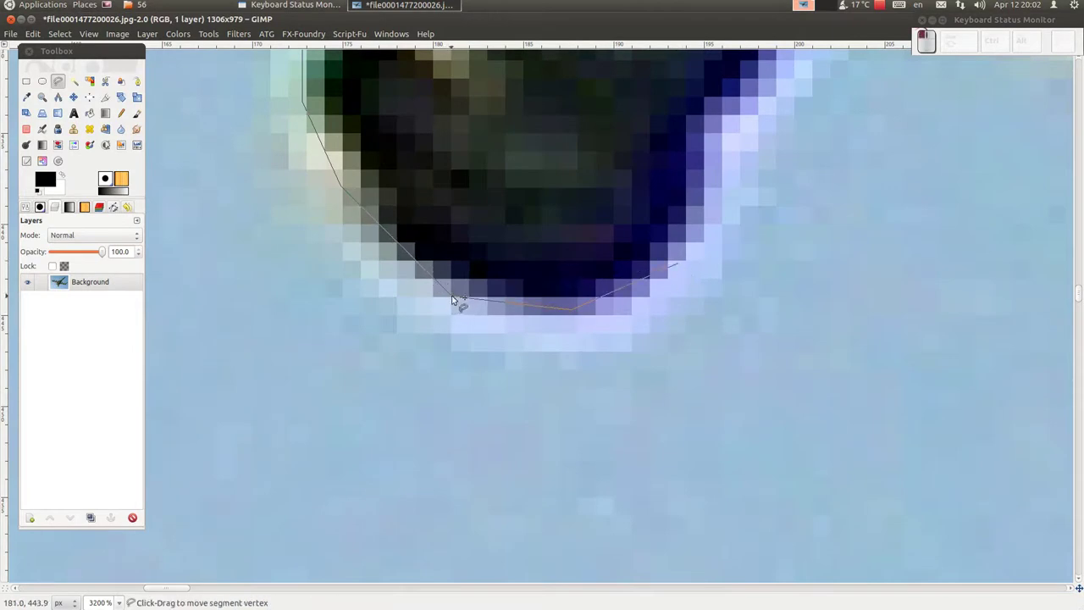
{"action": "left_click", "coordinate": [572, 311]}
{"action": "scroll", "scroll_direction": "down", "scroll_amount": 3}
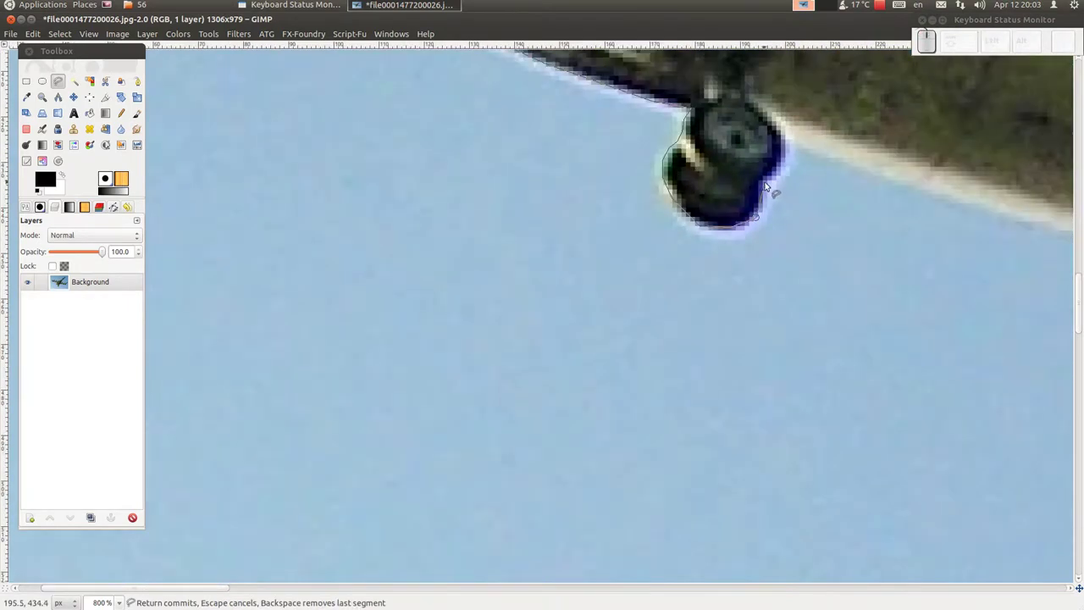
{"action": "left_click", "coordinate": [765, 182]}
{"action": "left_click", "coordinate": [782, 170]}
{"action": "left_click", "coordinate": [789, 155]}
{"action": "left_click", "coordinate": [788, 144]}
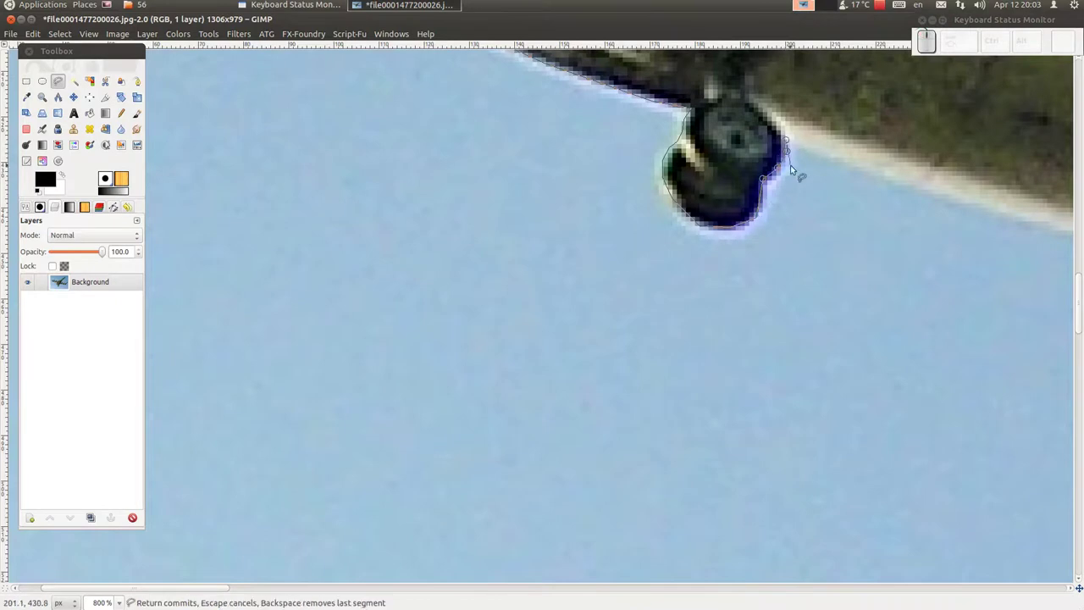
Carry the outline rearward along the belly edge and around the gear door
{"action": "middle_click", "coordinate": [838, 182]}
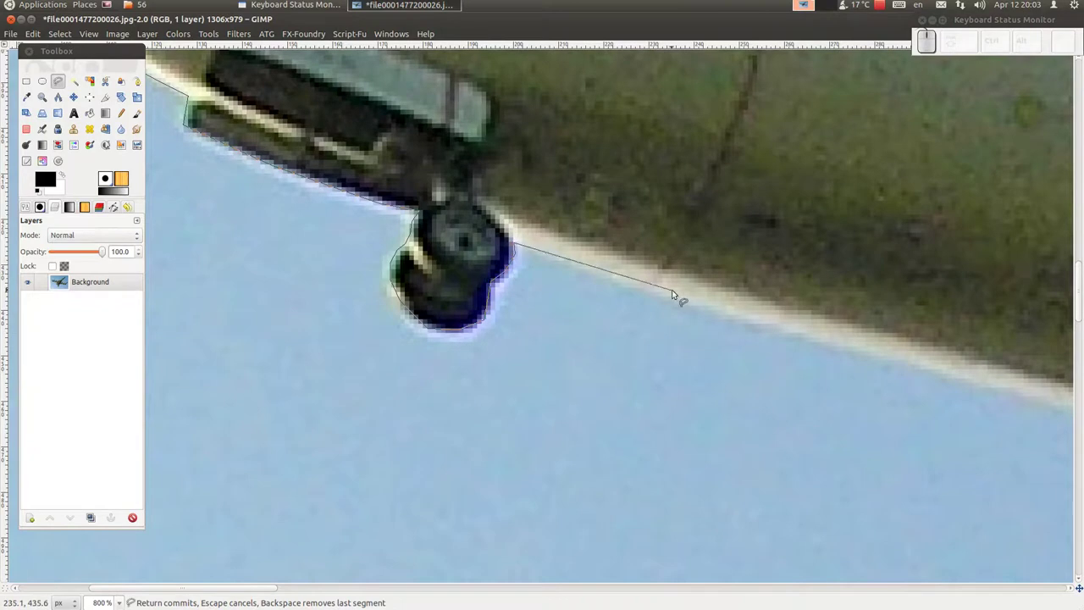
{"action": "left_click", "coordinate": [649, 289]}
{"action": "left_click", "coordinate": [878, 359]}
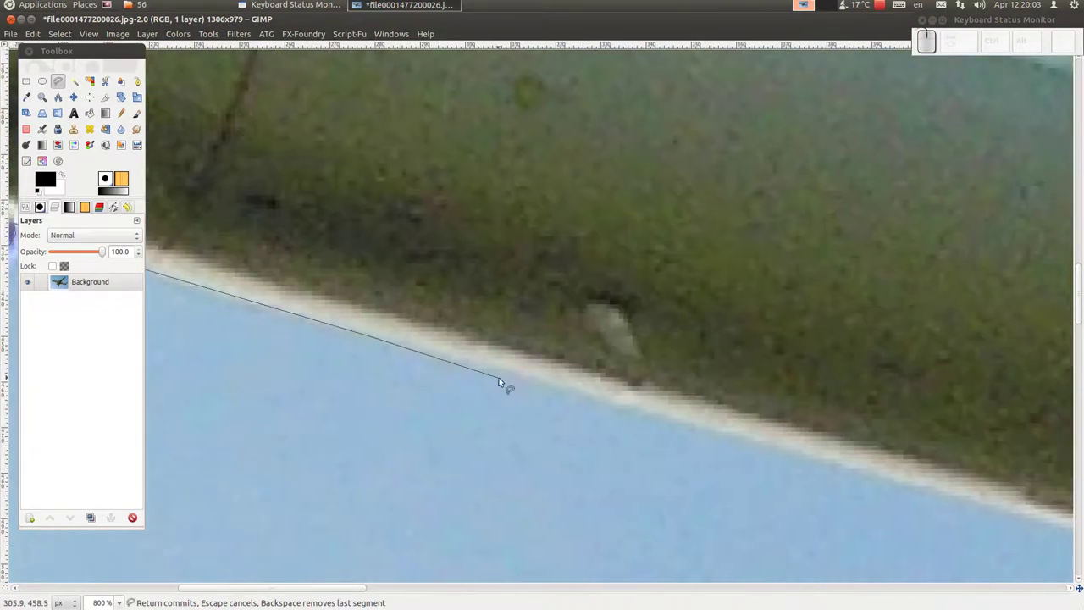
{"action": "left_click", "coordinate": [649, 392]}
{"action": "left_click", "coordinate": [835, 445]}
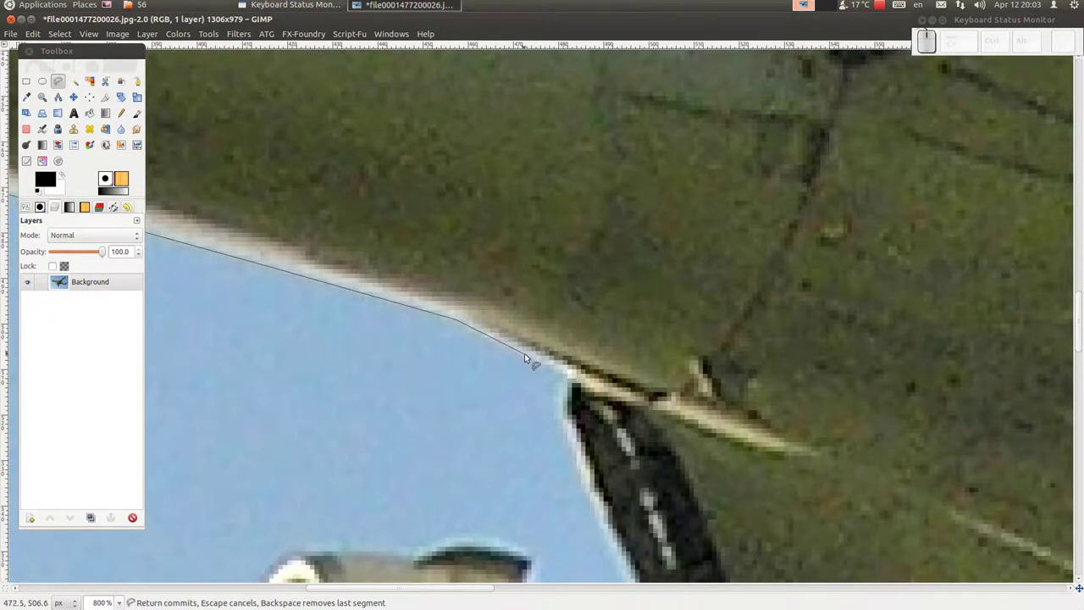
{"action": "left_click", "coordinate": [567, 376]}
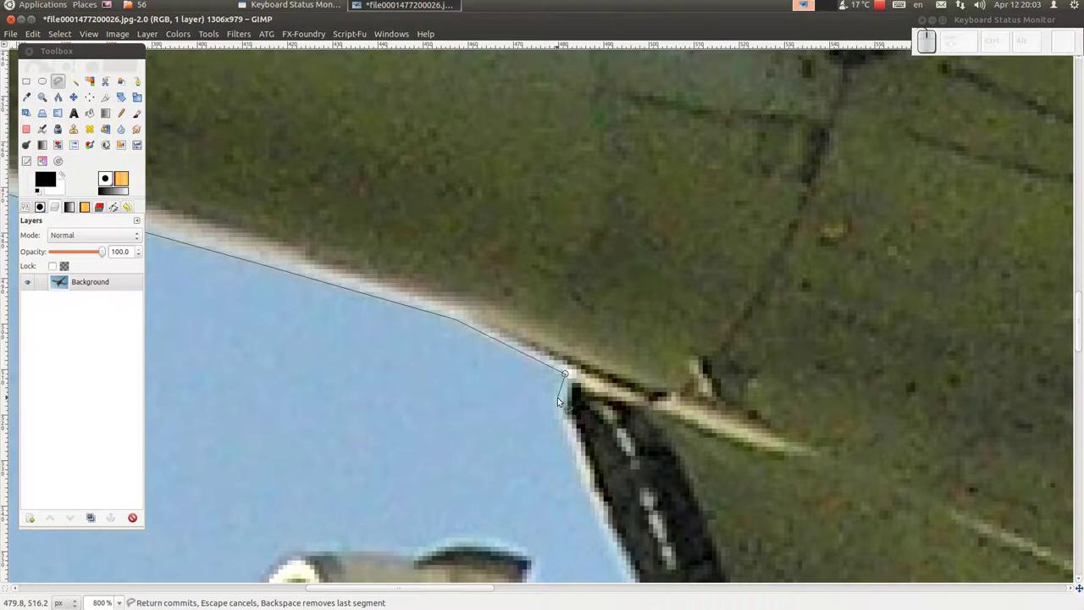
{"action": "left_click", "coordinate": [565, 404]}
{"action": "left_click", "coordinate": [391, 288]}
{"action": "left_click_drag", "start_coordinate": [344, 301], "coordinate": [249, 298]}
Outline the engine's top edge and around the intake rim to its front
{"action": "left_click", "coordinate": [282, 297]}
{"action": "left_click", "coordinate": [216, 301]}
{"action": "left_click", "coordinate": [413, 187]}
{"action": "left_click", "coordinate": [394, 245]}
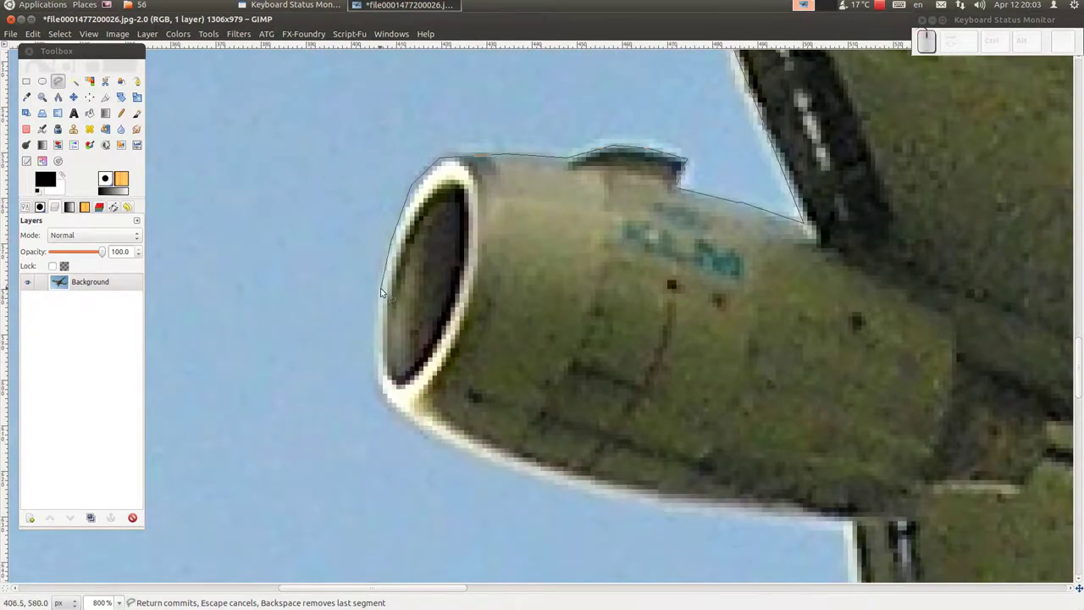
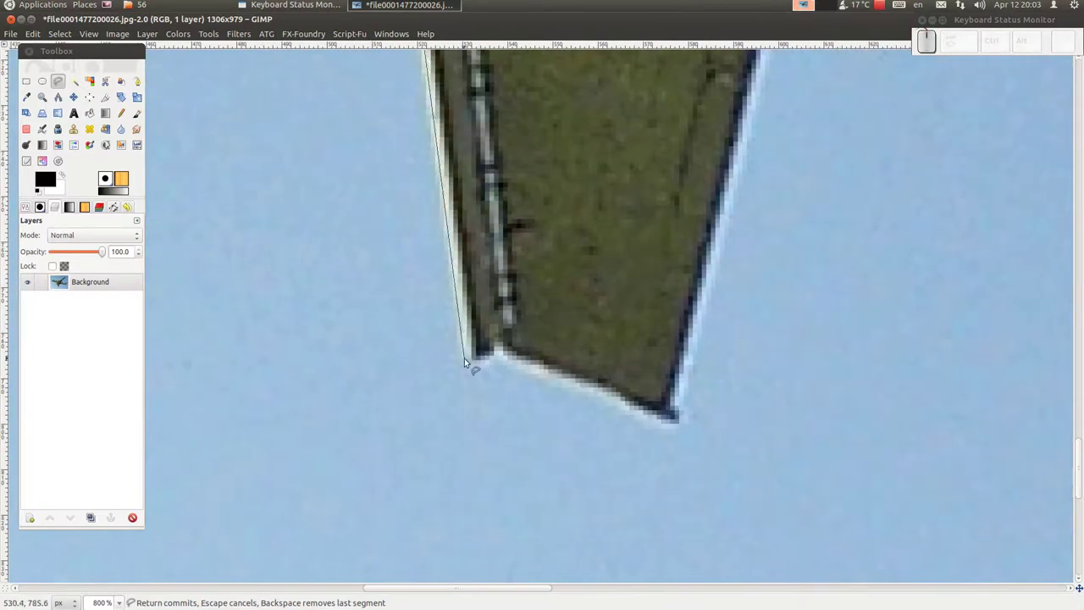
Trace the outline around the panel's bottom corner, lower edge and tip
{"action": "left_click", "coordinate": [470, 364]}
{"action": "left_click", "coordinate": [490, 365]}
{"action": "left_click", "coordinate": [500, 352]}
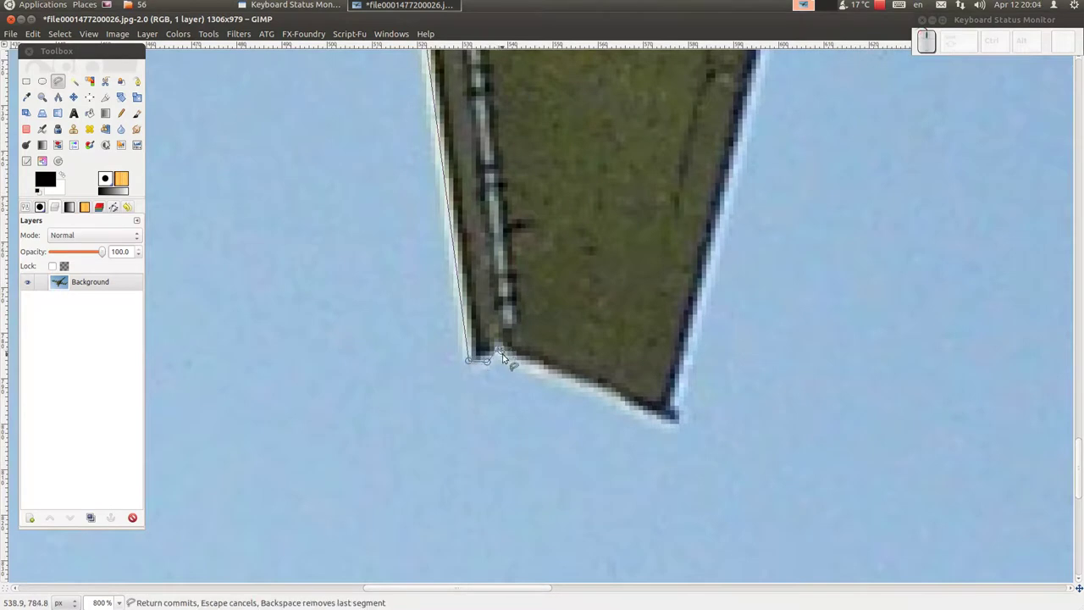
{"action": "left_click", "coordinate": [508, 360]}
{"action": "left_click_drag", "start_coordinate": [609, 393], "coordinate": [656, 417]}
{"action": "left_click", "coordinate": [655, 418]}
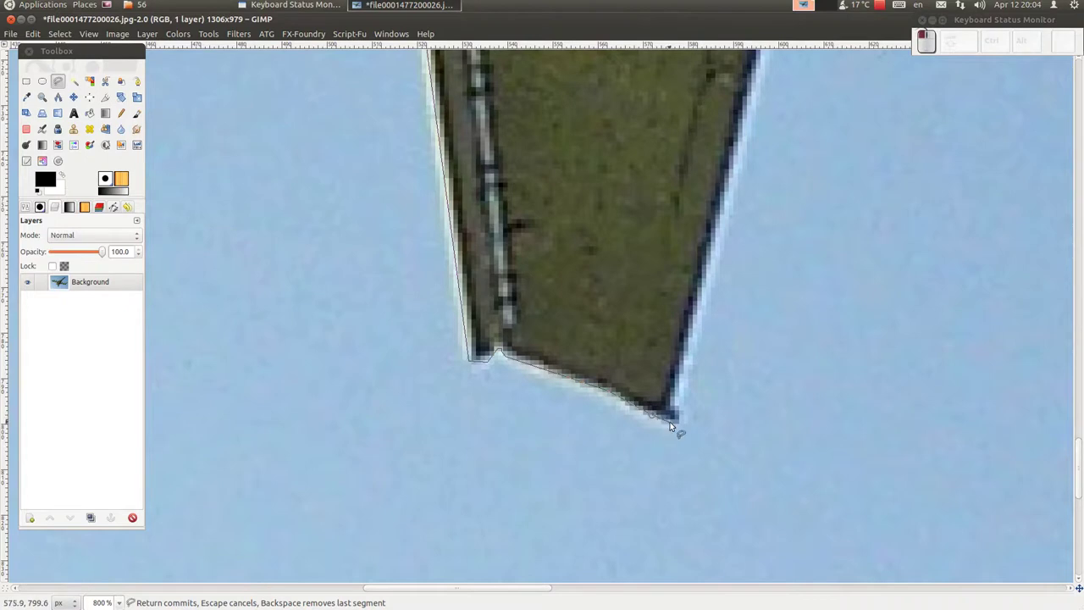
{"action": "left_click", "coordinate": [681, 425]}
{"action": "left_click", "coordinate": [683, 409]}
Follow the wing edge around the lower and upper flap notches and tips
{"action": "left_click_drag", "start_coordinate": [752, 129], "coordinate": [532, 381]}
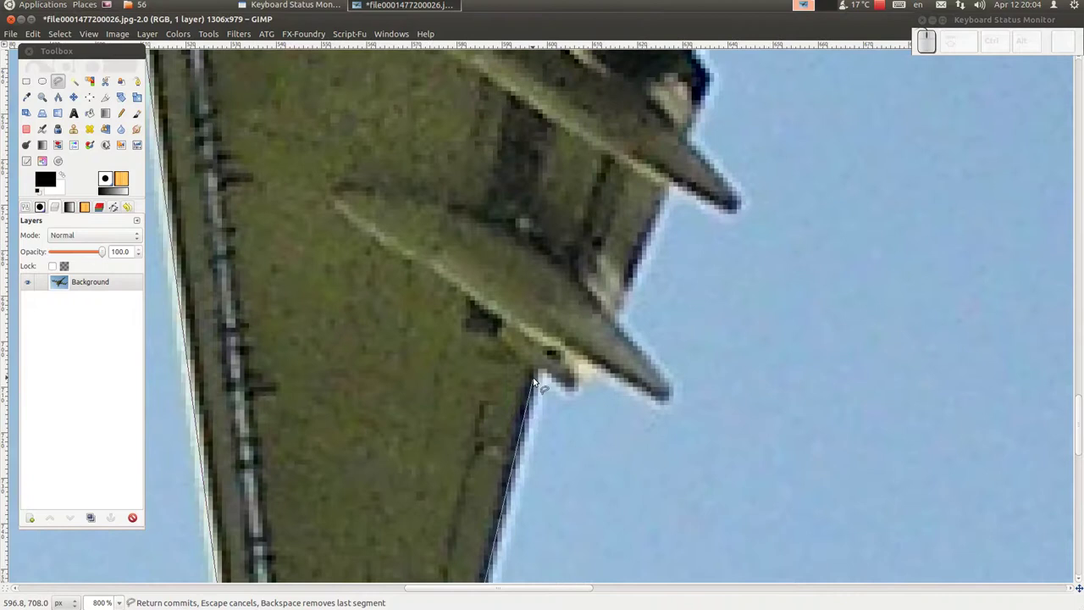
{"action": "left_click", "coordinate": [545, 375]}
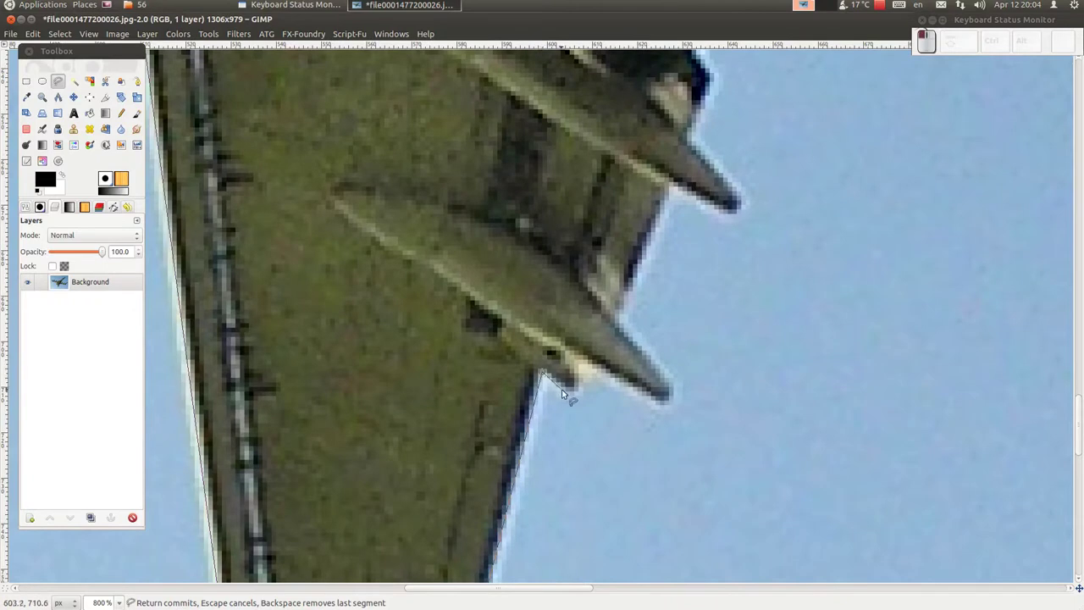
{"action": "left_click", "coordinate": [578, 397]}
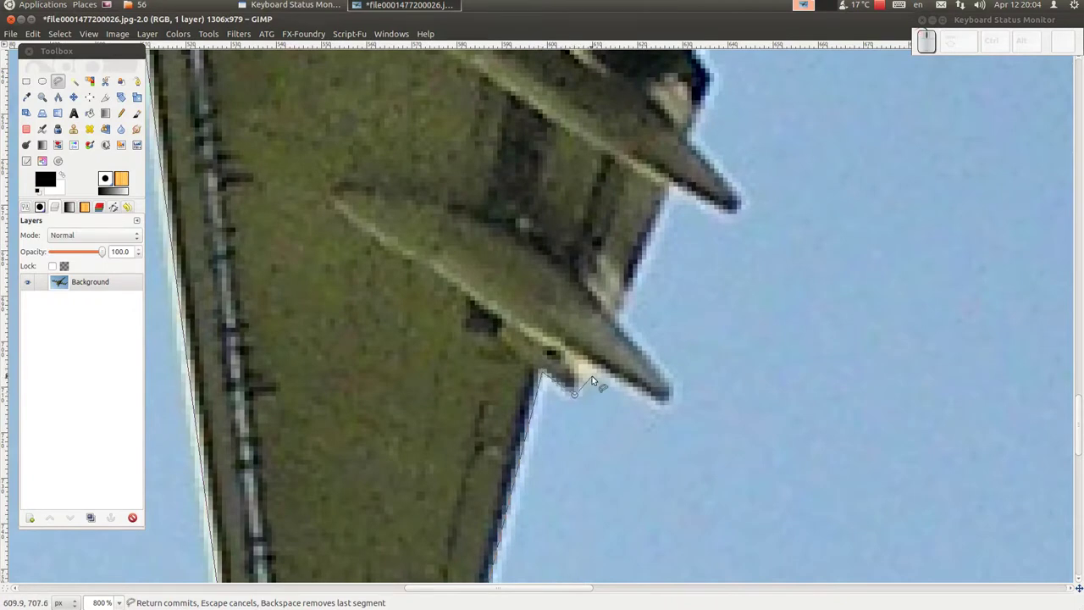
{"action": "left_click", "coordinate": [599, 376]}
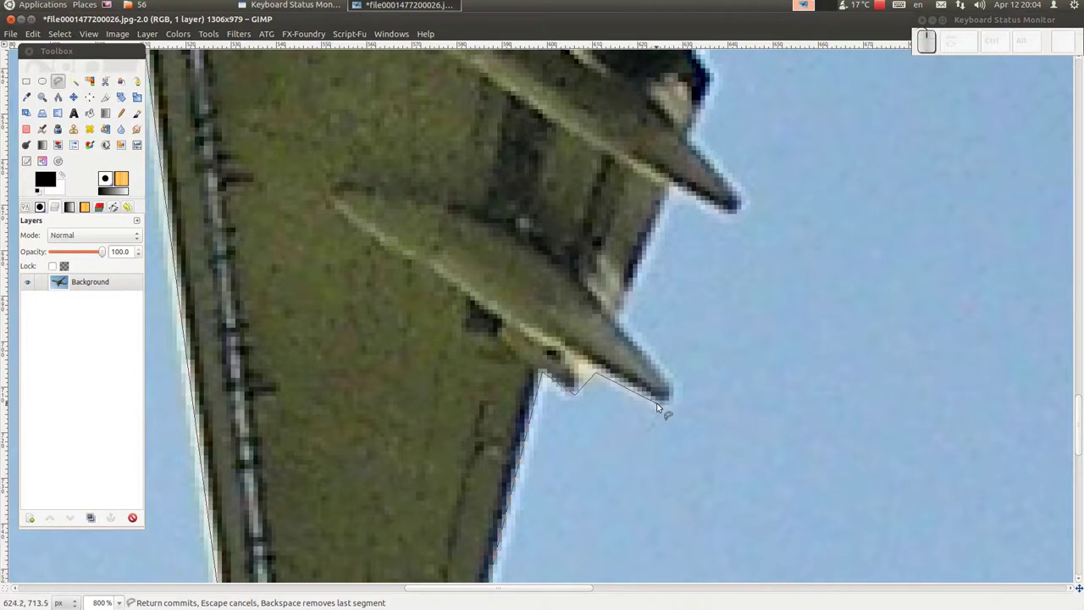
{"action": "left_click", "coordinate": [661, 408]}
{"action": "left_click", "coordinate": [678, 400]}
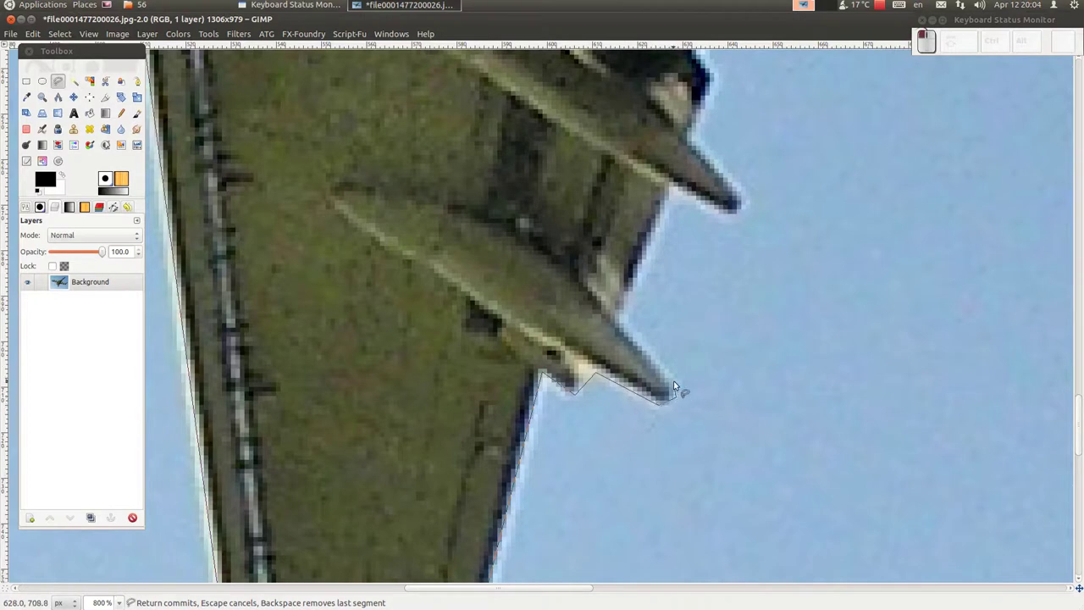
{"action": "left_click", "coordinate": [672, 187]}
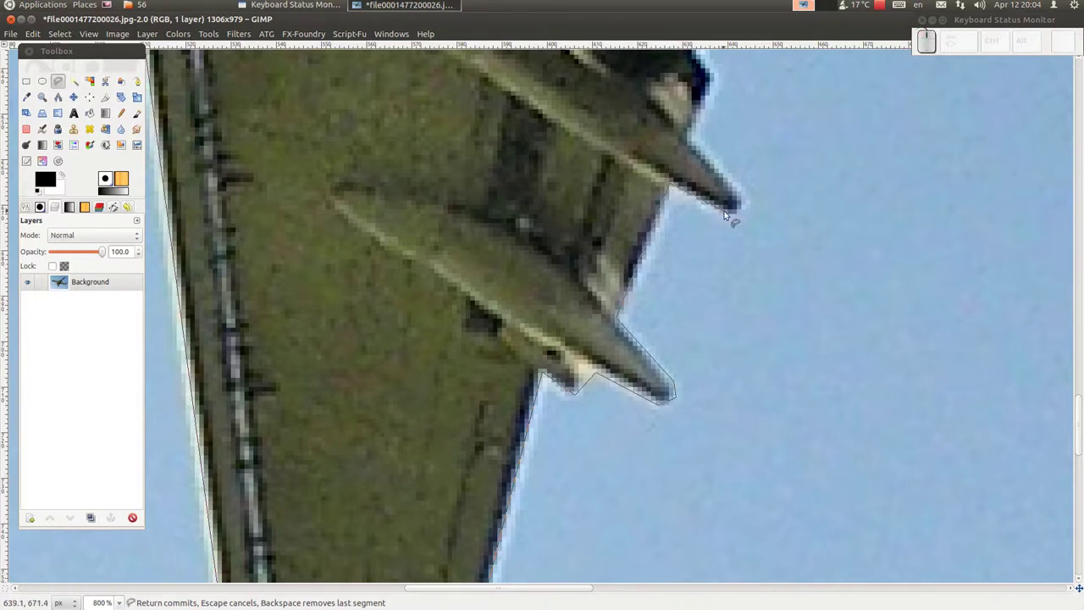
{"action": "left_click", "coordinate": [724, 212]}
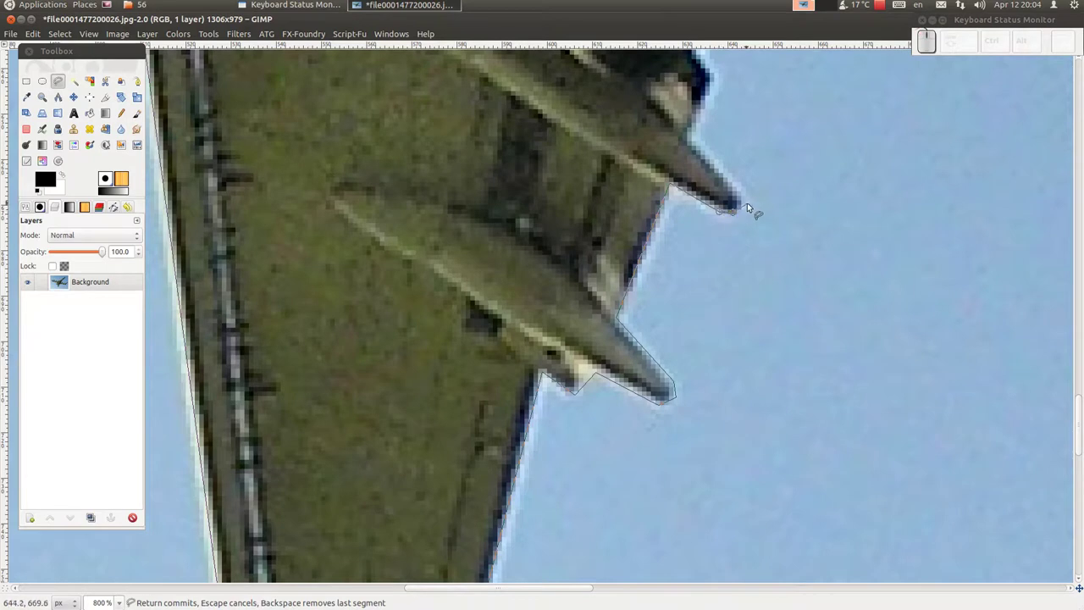
{"action": "left_click", "coordinate": [746, 201]}
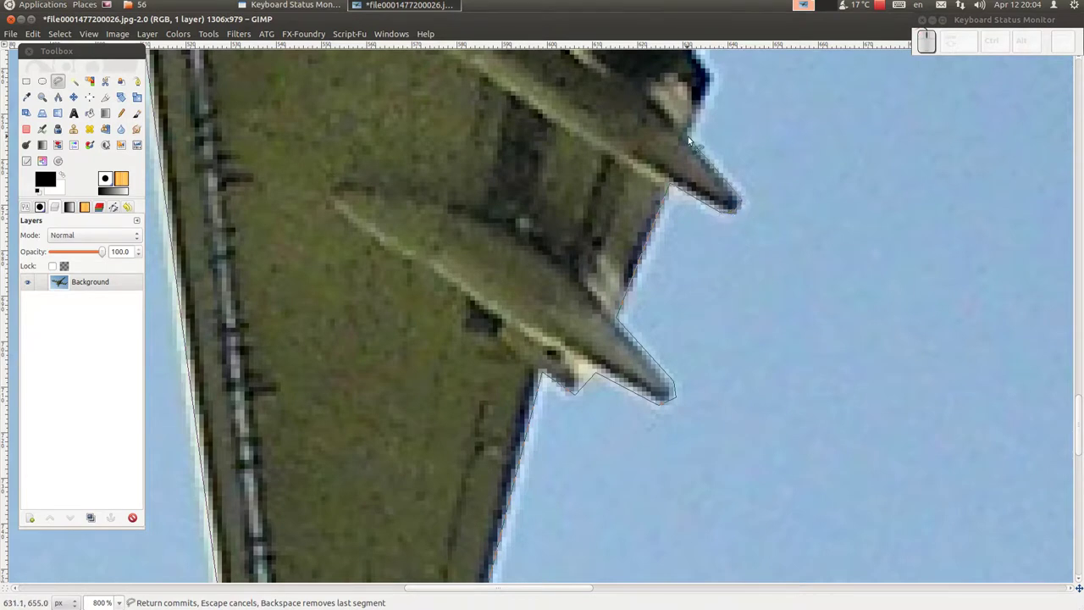
{"action": "left_click", "coordinate": [689, 138]}
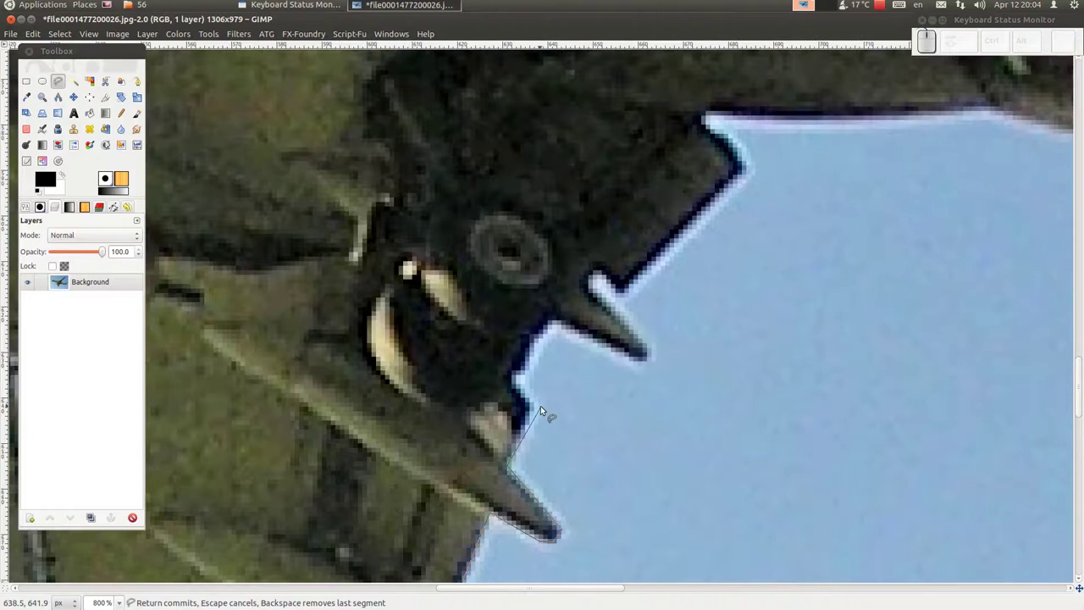
Trace the wing underside past the gear fairing, up the fuselage corner and along the belly
{"action": "left_click", "coordinate": [535, 407]}
{"action": "left_click", "coordinate": [516, 382]}
{"action": "left_click", "coordinate": [556, 323]}
{"action": "left_click", "coordinate": [638, 362]}
{"action": "left_click", "coordinate": [651, 361]}
{"action": "left_click", "coordinate": [623, 299]}
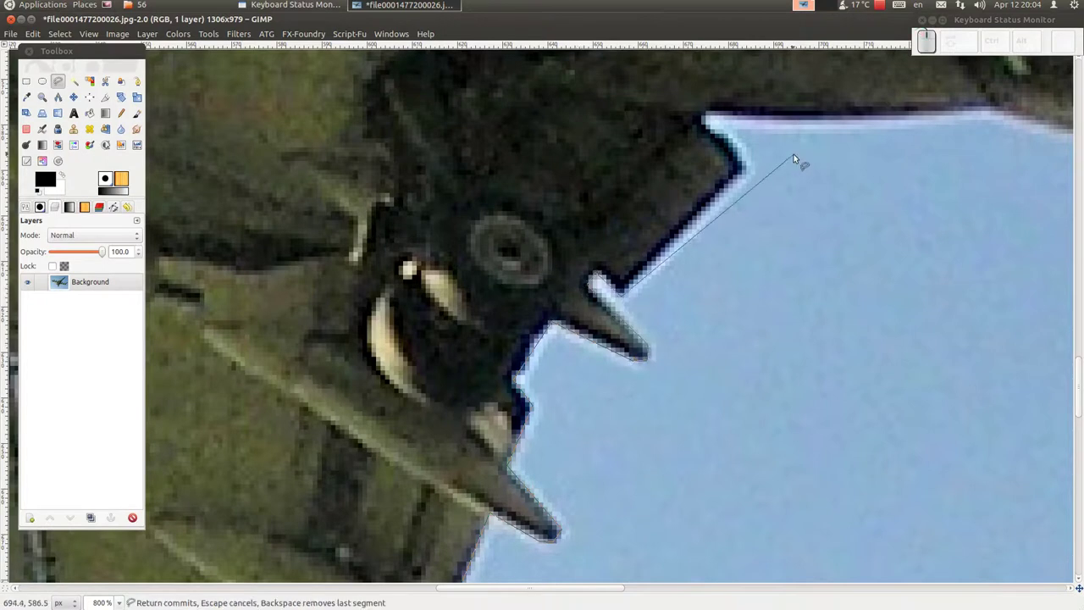
{"action": "left_click", "coordinate": [750, 169]}
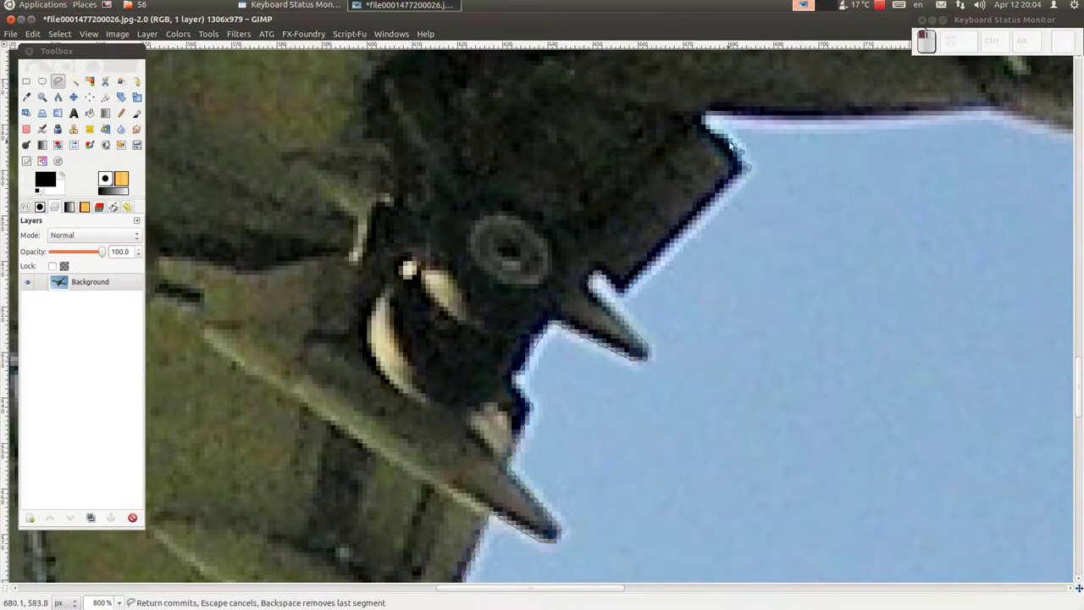
{"action": "left_click", "coordinate": [729, 135]}
{"action": "left_click", "coordinate": [708, 122]}
{"action": "left_click", "coordinate": [716, 113]}
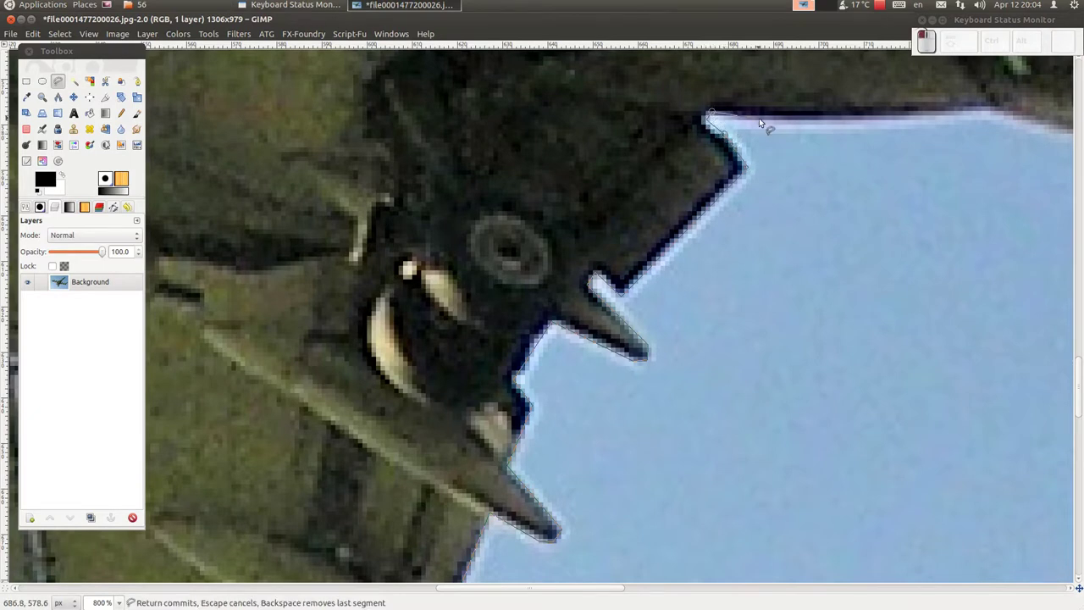
{"action": "left_click", "coordinate": [763, 116]}
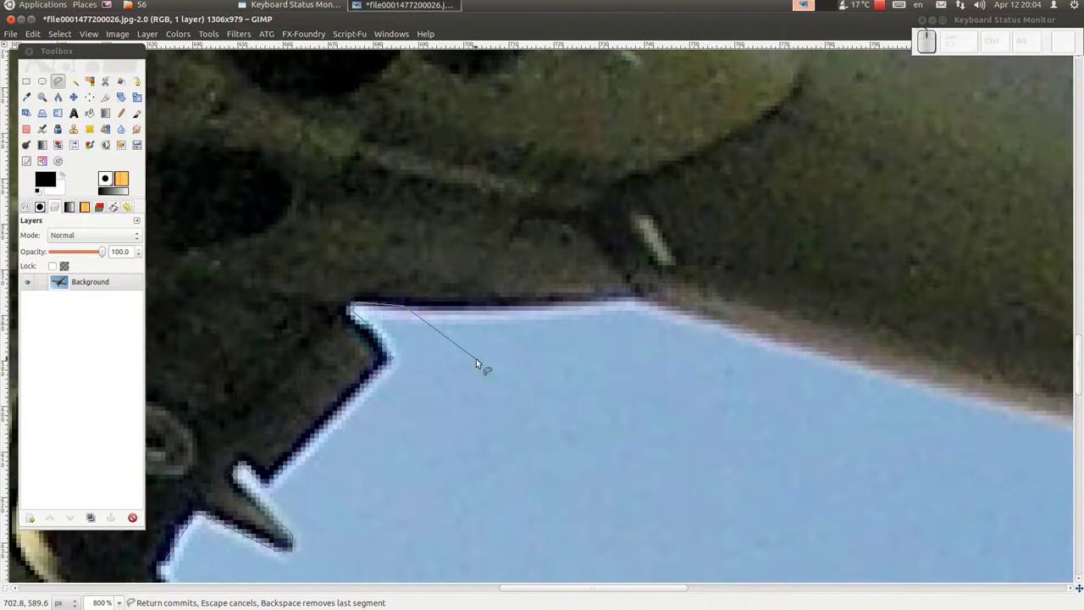
{"action": "left_click", "coordinate": [506, 308]}
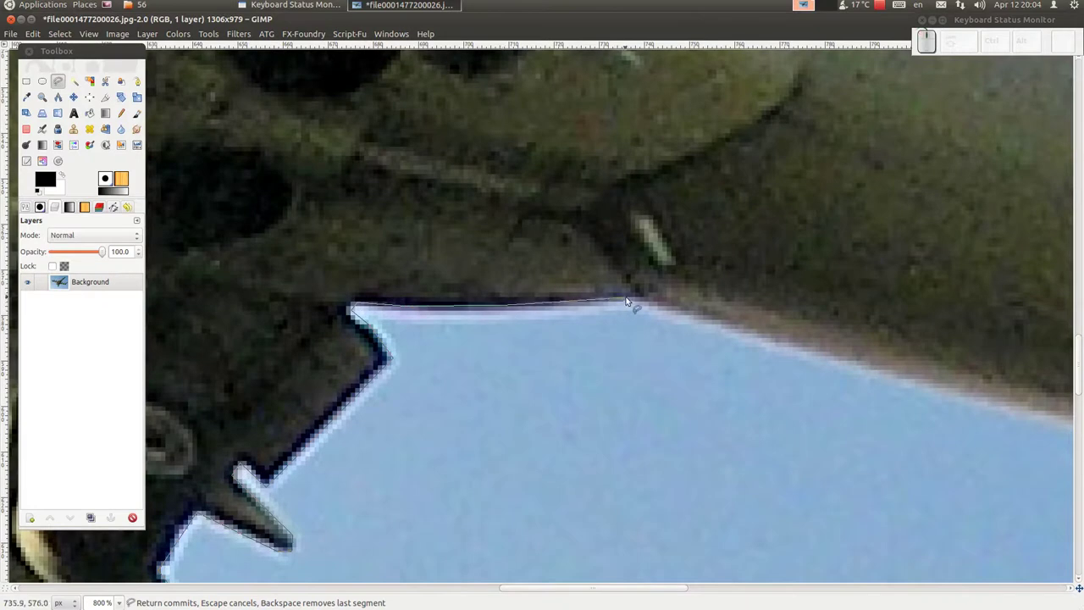
{"action": "left_click", "coordinate": [638, 303]}
Follow the long wing edge out to the wing tip and around its bottom
{"action": "middle_click", "coordinate": [722, 380]}
{"action": "left_click", "coordinate": [429, 287]}
{"action": "left_click", "coordinate": [585, 329]}
{"action": "middle_click", "coordinate": [519, 393]}
{"action": "left_click", "coordinate": [522, 379]}
{"action": "left_click", "coordinate": [657, 401]}
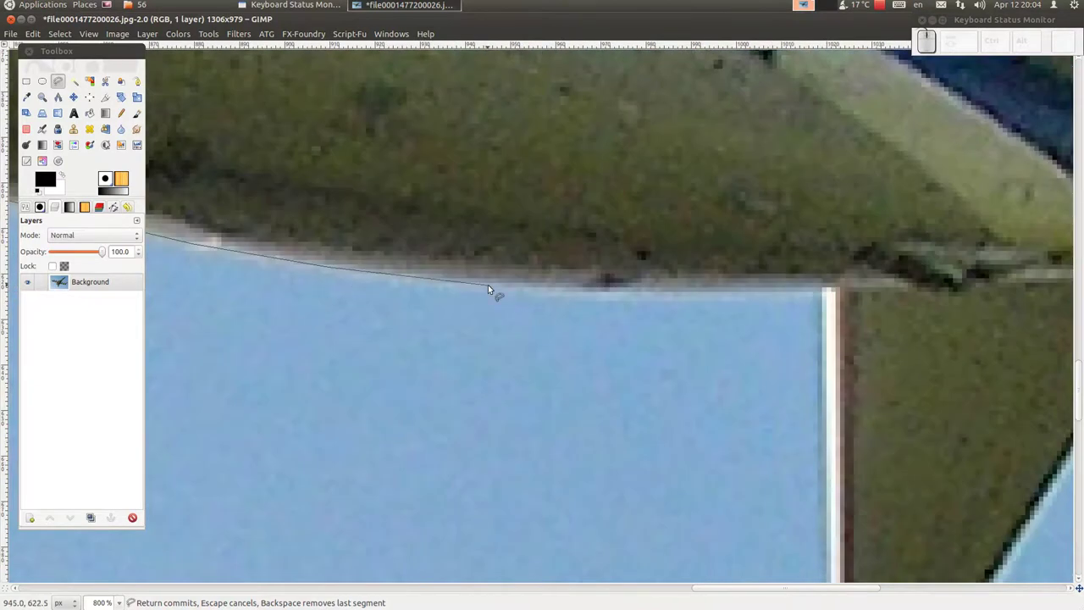
{"action": "left_click", "coordinate": [494, 283]}
{"action": "left_click", "coordinate": [624, 291]}
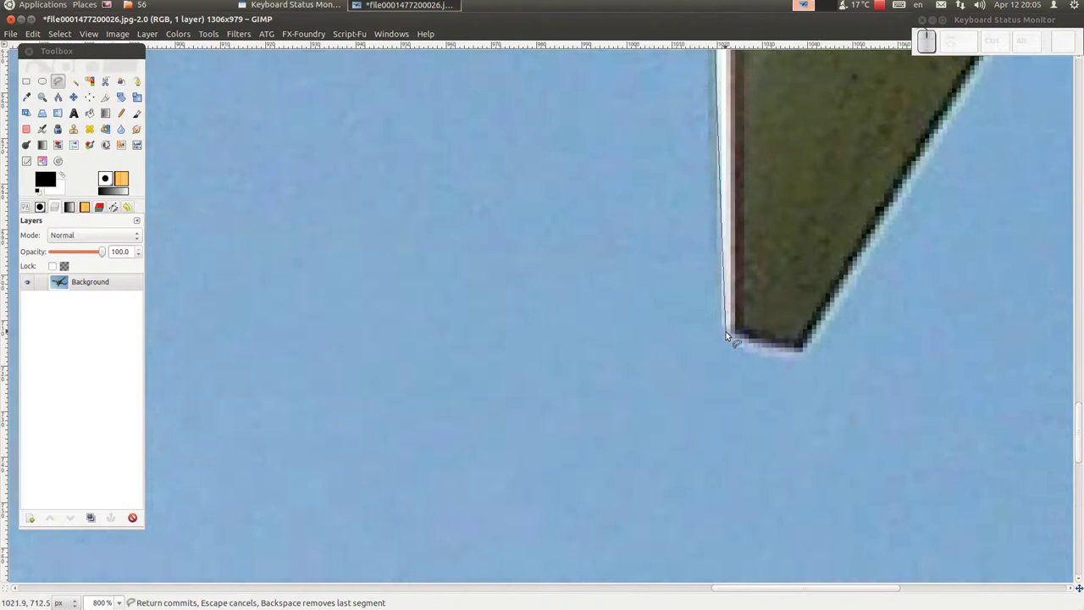
{"action": "left_click", "coordinate": [729, 331]}
{"action": "left_click", "coordinate": [747, 343]}
{"action": "left_click", "coordinate": [806, 354]}
Trace the rear wing edge, the stabilizer and up the KLM tail fin to its top corner
{"action": "right_click", "coordinate": [883, 292]}
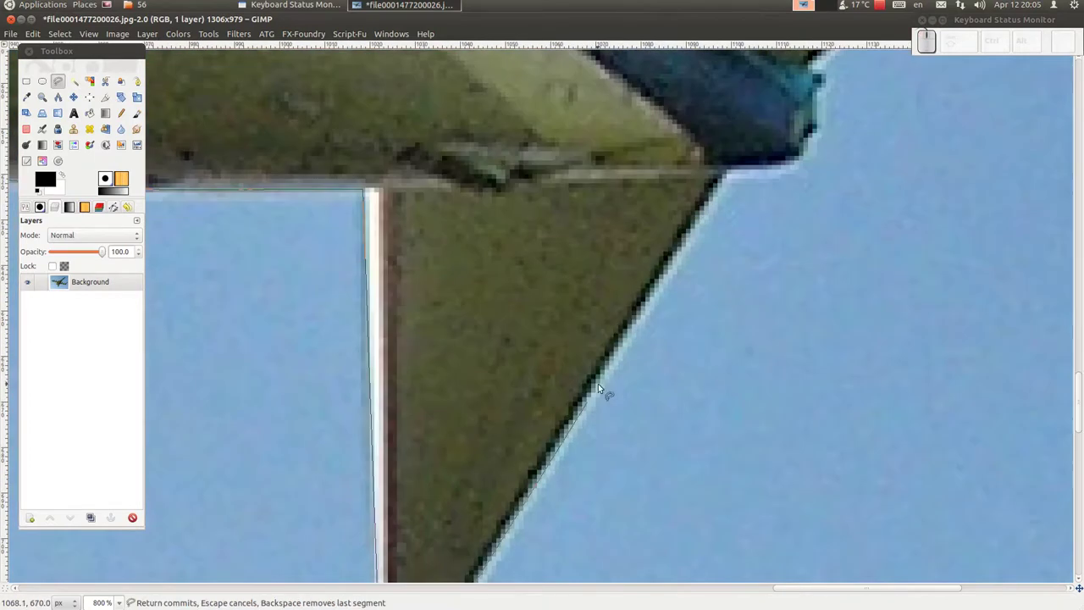
{"action": "left_click", "coordinate": [732, 171]}
{"action": "left_click", "coordinate": [794, 166]}
{"action": "left_click", "coordinate": [821, 135]}
{"action": "left_click", "coordinate": [652, 328]}
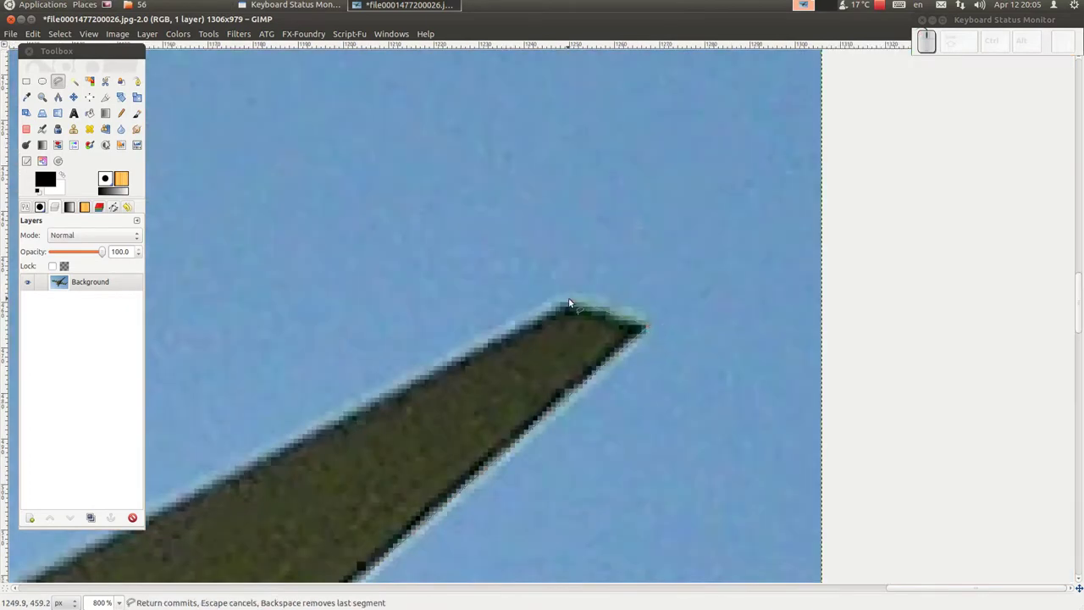
{"action": "left_click", "coordinate": [570, 300]}
{"action": "middle_click", "coordinate": [307, 449]}
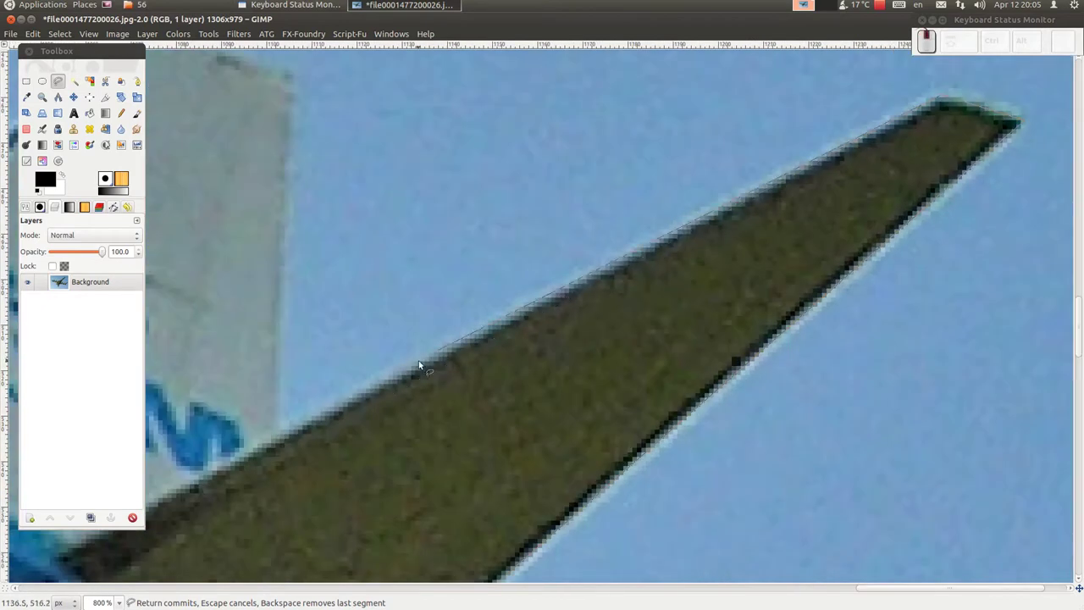
{"action": "left_click", "coordinate": [285, 431]}
{"action": "middle_click", "coordinate": [316, 168]}
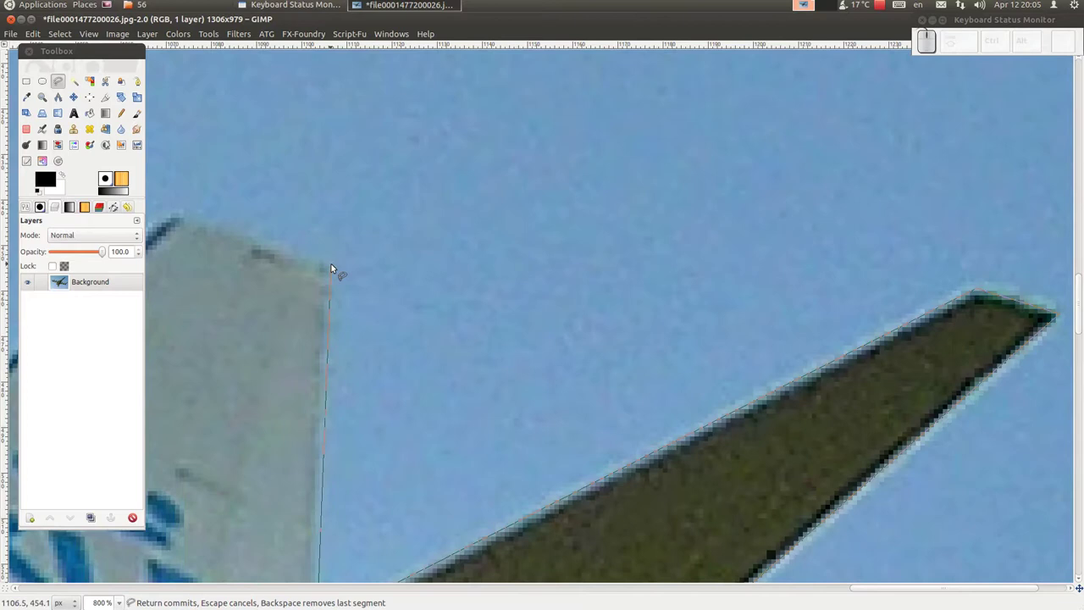
{"action": "left_click", "coordinate": [476, 455]}
{"action": "left_click", "coordinate": [385, 492]}
Trace down the fin's leading edge and around the other wing's flap to its lower edge
{"action": "left_click", "coordinate": [431, 148]}
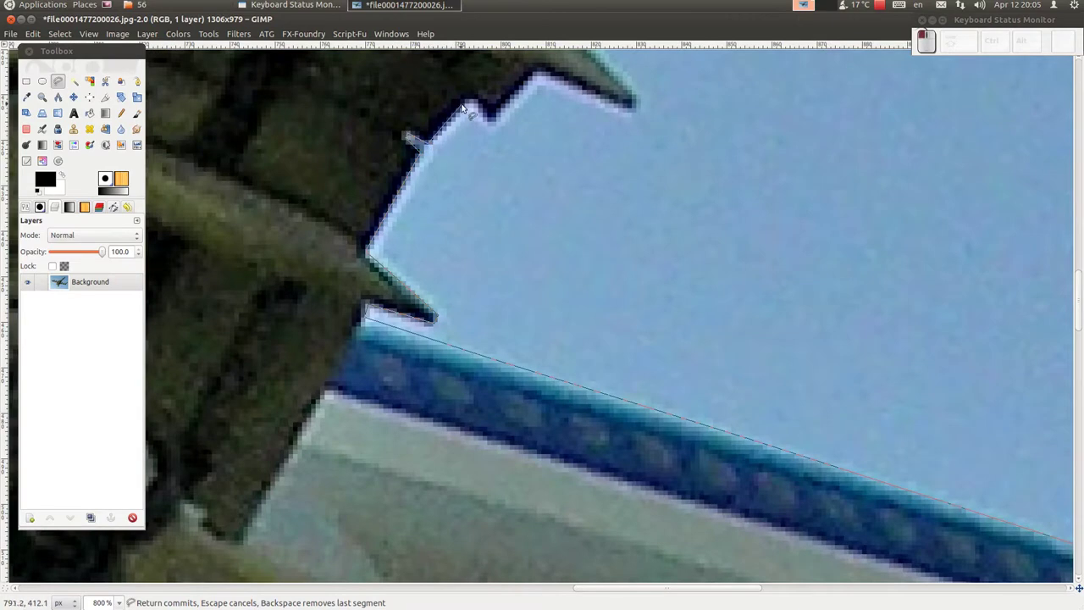
{"action": "left_click", "coordinate": [476, 100]}
{"action": "left_click", "coordinate": [495, 126]}
{"action": "left_click", "coordinate": [540, 72]}
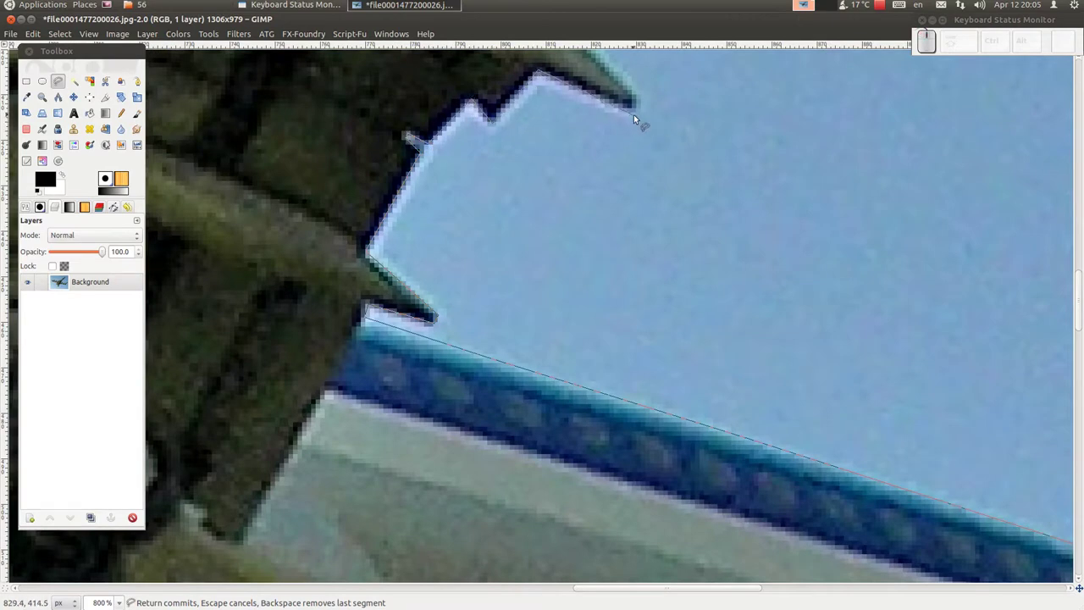
{"action": "left_click", "coordinate": [632, 113]}
{"action": "left_click", "coordinate": [533, 120]}
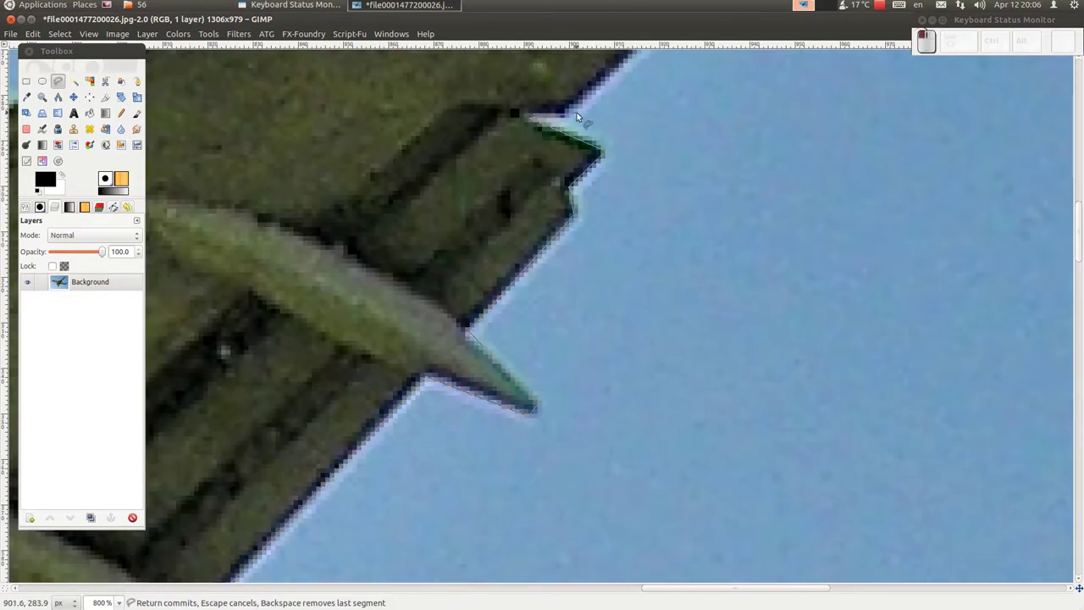
{"action": "left_click", "coordinate": [571, 118]}
Follow the PH-BXL wing around its tip back to the nose and close the selection outline
{"action": "middle_click", "coordinate": [762, 293]}
{"action": "left_click", "coordinate": [700, 172]}
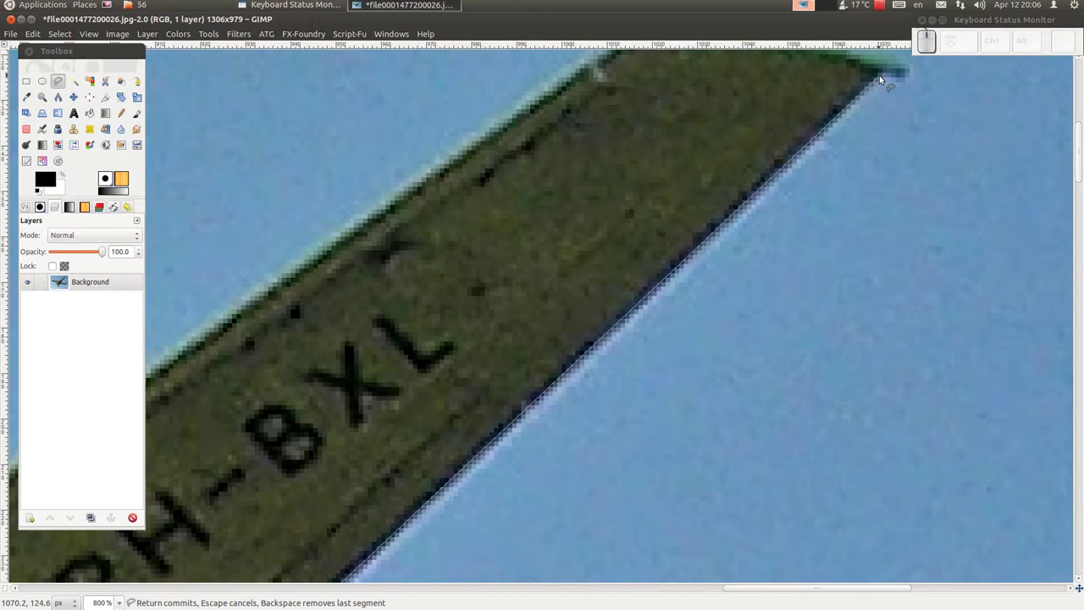
{"action": "left_click", "coordinate": [882, 78]}
{"action": "left_click", "coordinate": [352, 380]}
{"action": "left_click", "coordinate": [656, 466]}
{"action": "left_click", "coordinate": [507, 452]}
{"action": "left_click", "coordinate": [339, 451]}
{"action": "middle_click", "coordinate": [459, 456]}
{"action": "scroll", "scroll_direction": "up", "scroll_amount": 3}
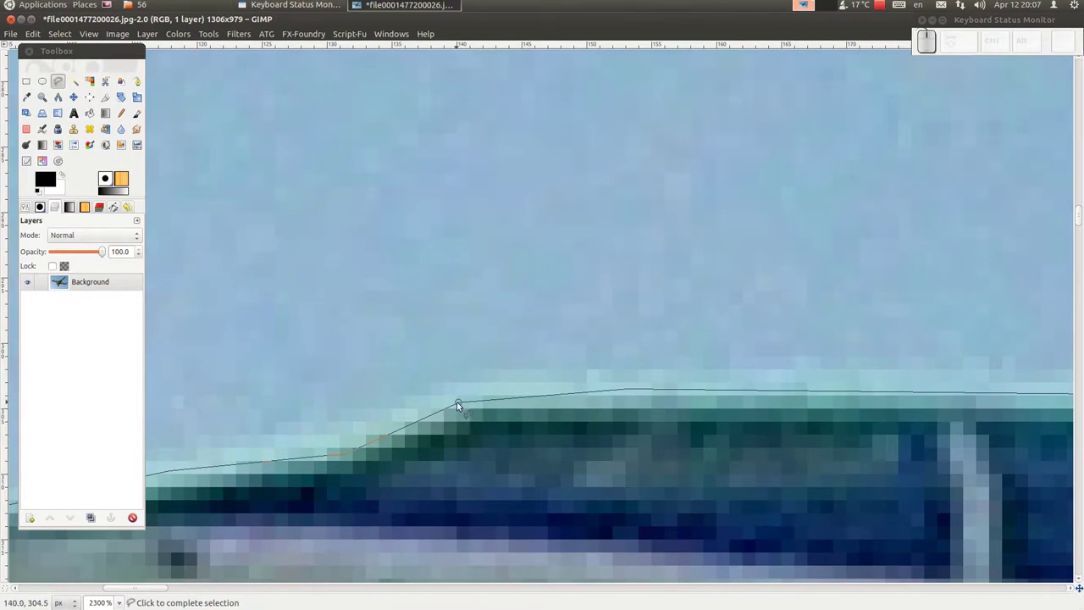
{"action": "left_click", "coordinate": [459, 405]}
{"action": "scroll", "scroll_direction": "down", "scroll_amount": 3}
{"action": "left_click", "coordinate": [866, 486]}
{"action": "scroll", "scroll_direction": "down", "scroll_amount": 3}
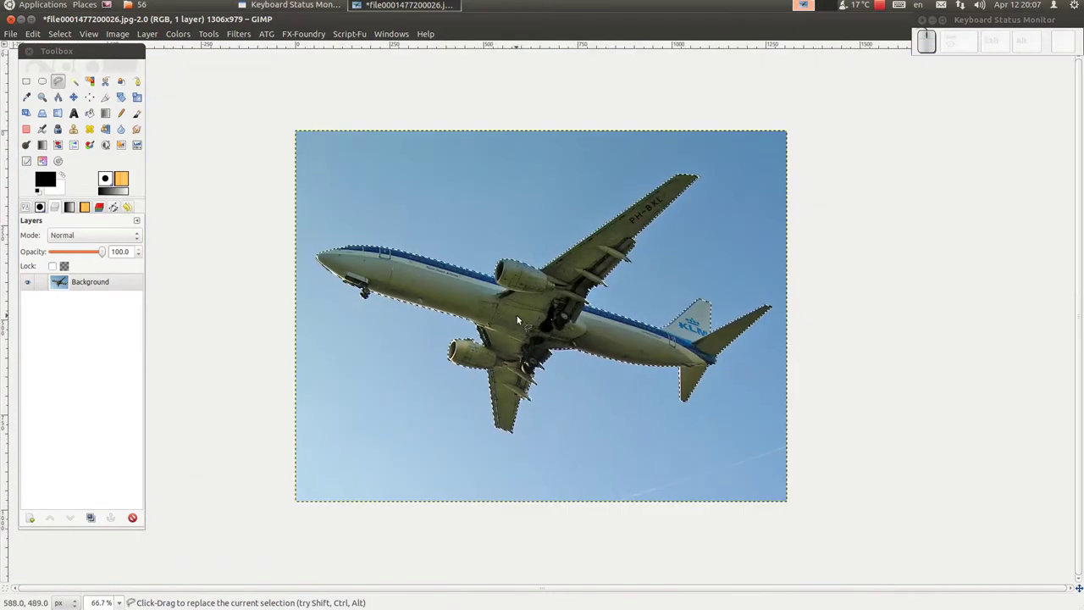
Delete the sky around the airplane to transparency and clear the selection with Select > None
{"action": "left_click", "coordinate": [59, 36]}
{"action": "left_click", "coordinate": [73, 75]}
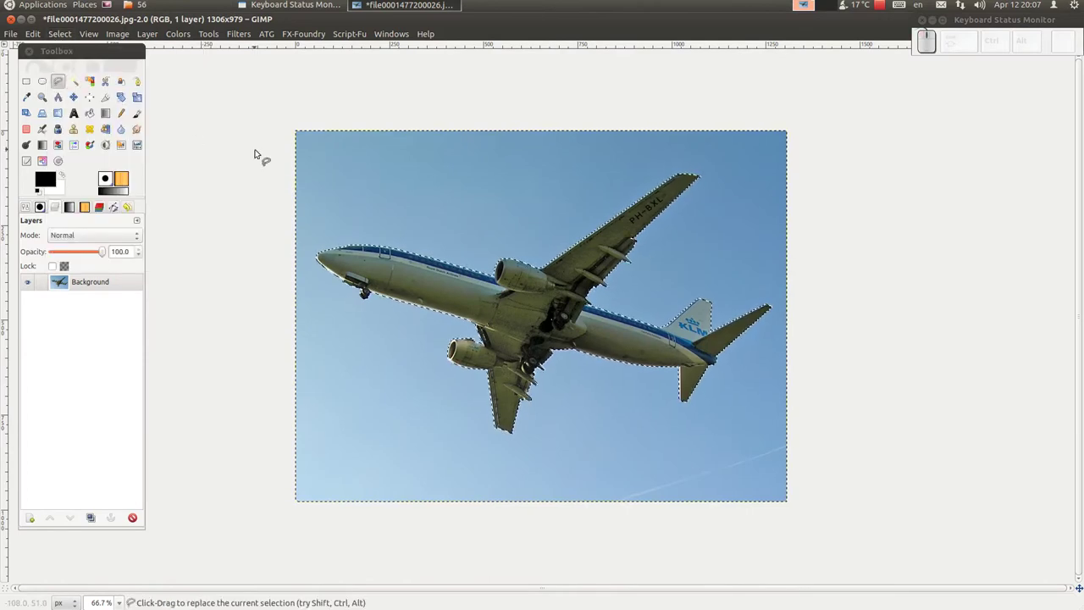
{"action": "key", "text": "Delete"}
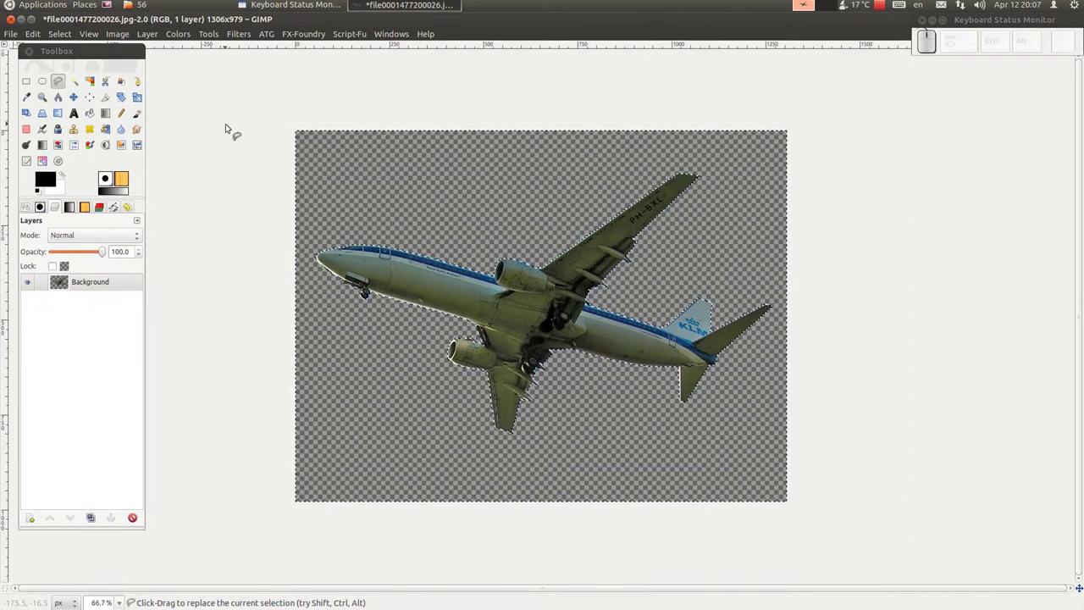
{"action": "left_click", "coordinate": [74, 36]}
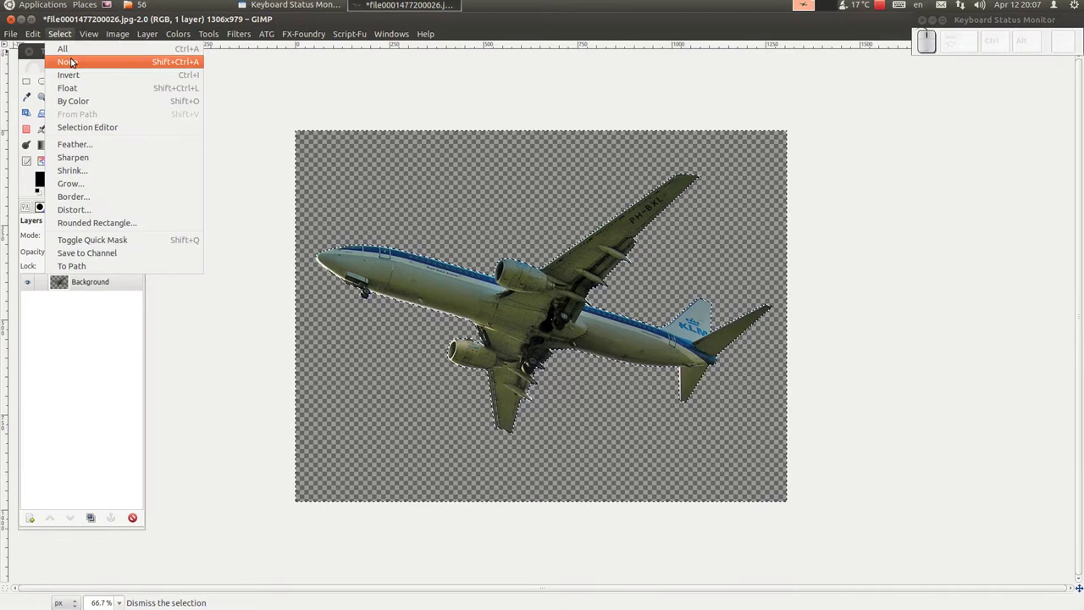
{"action": "left_click", "coordinate": [80, 62]}
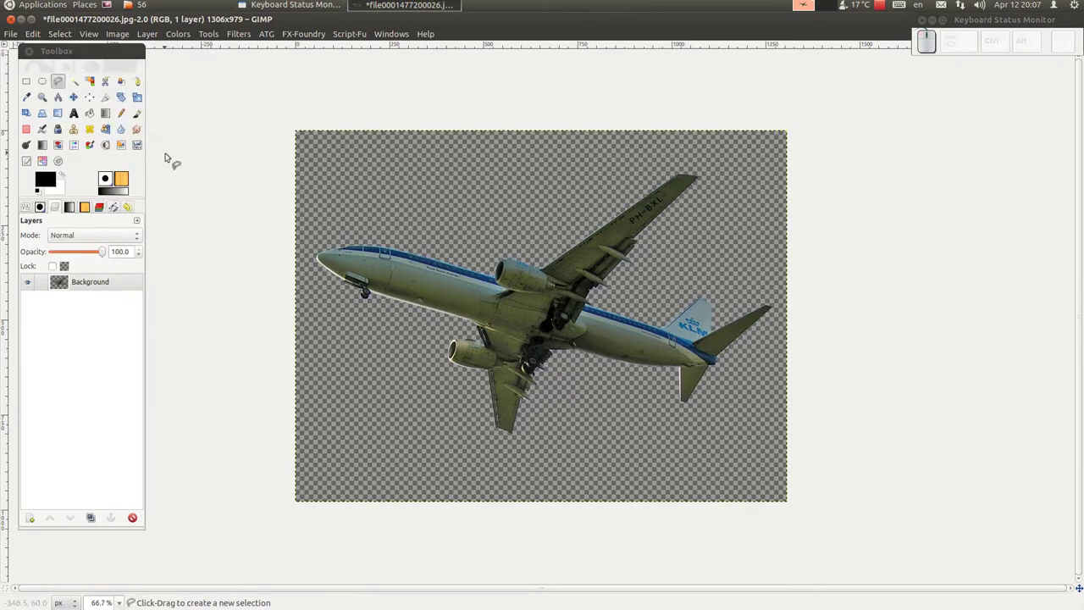
Save the cut-out under a new name as XCF, then as a PNG copy in the 56 folder
{"action": "left_click", "coordinate": [12, 37]}
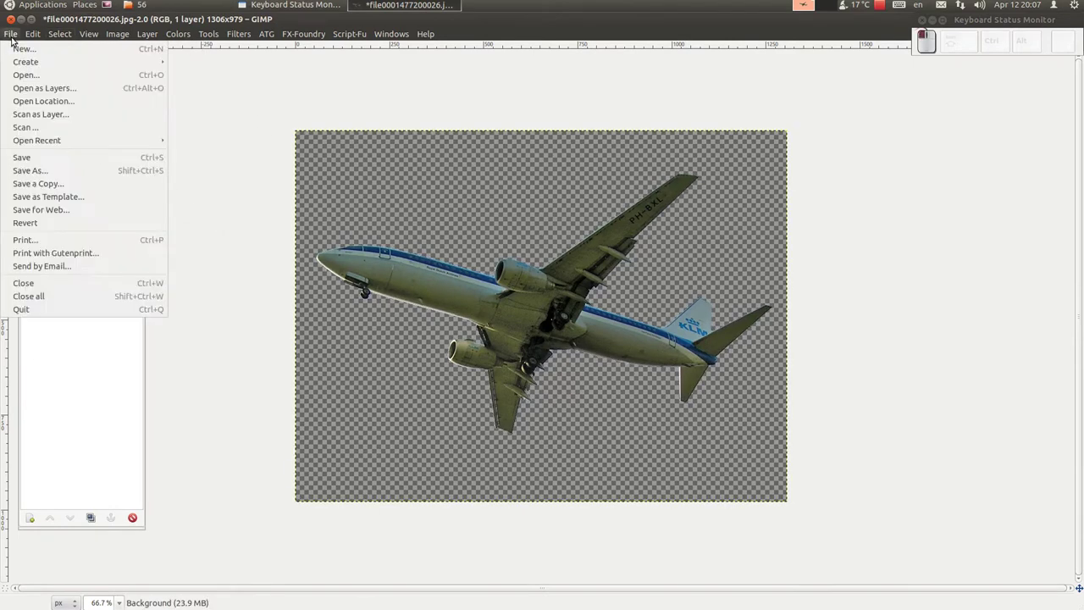
{"action": "left_click", "coordinate": [48, 172]}
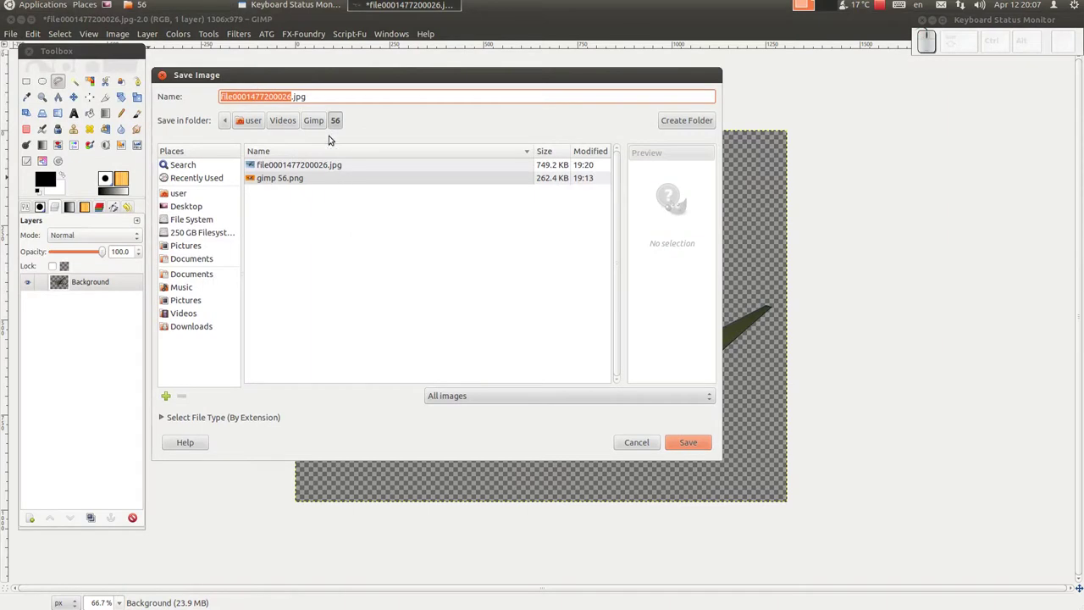
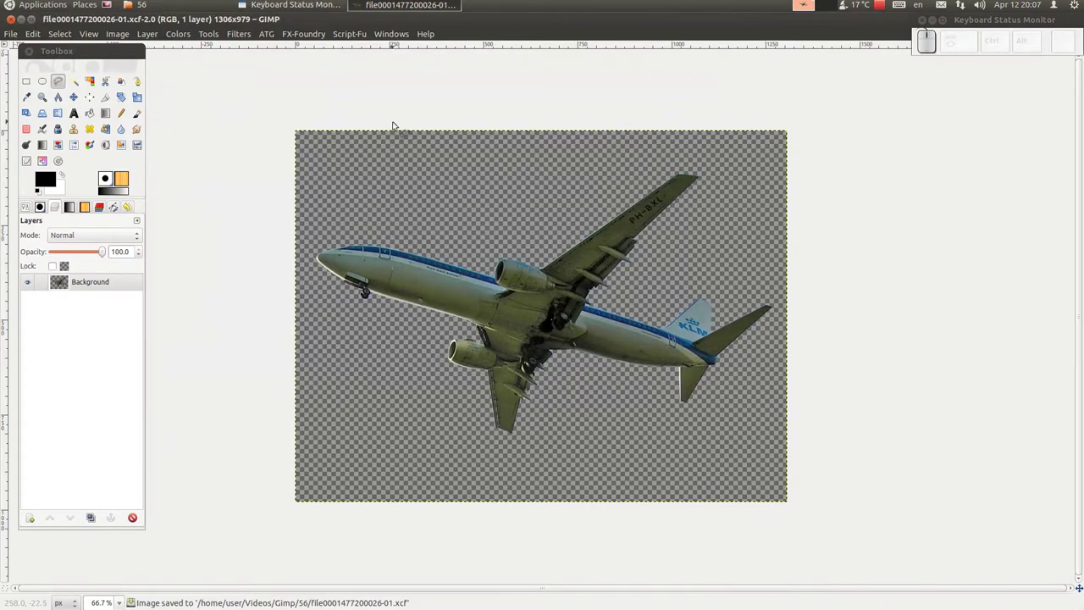
{"action": "left_click", "coordinate": [11, 39]}
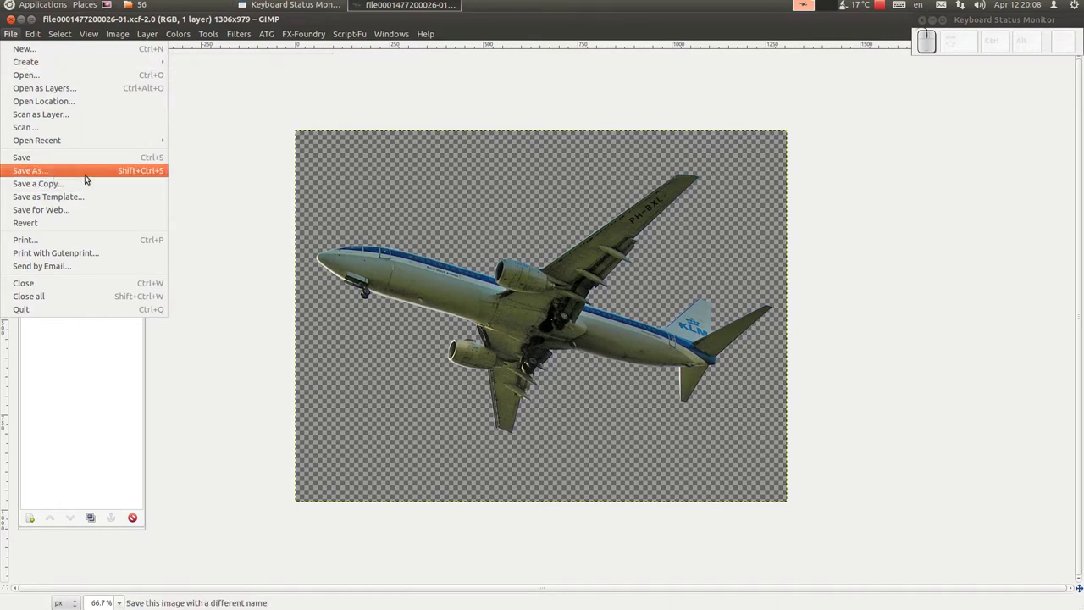
{"action": "left_click", "coordinate": [112, 175]}
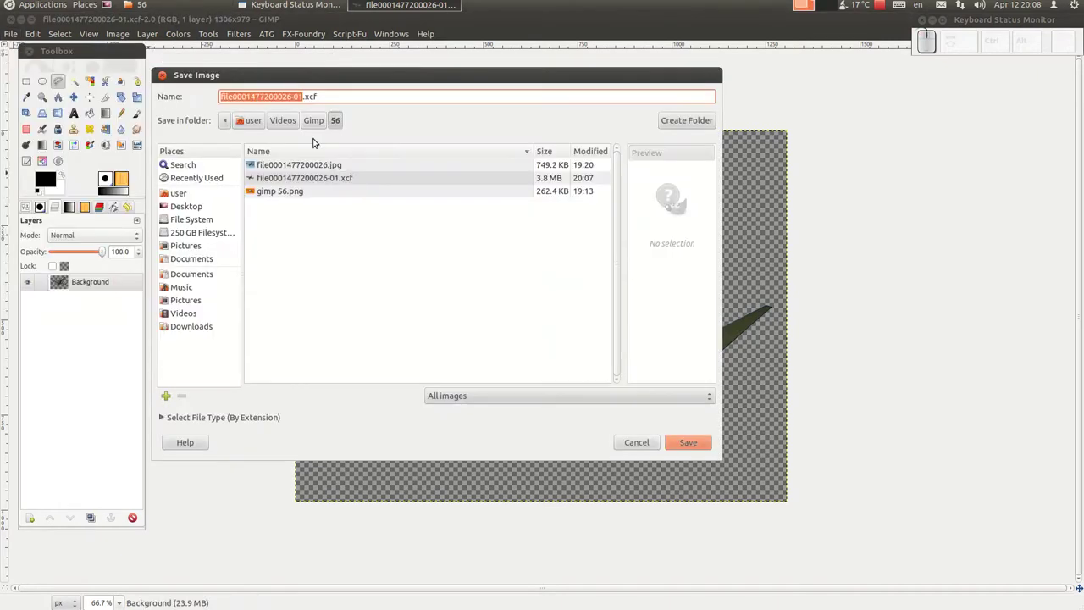
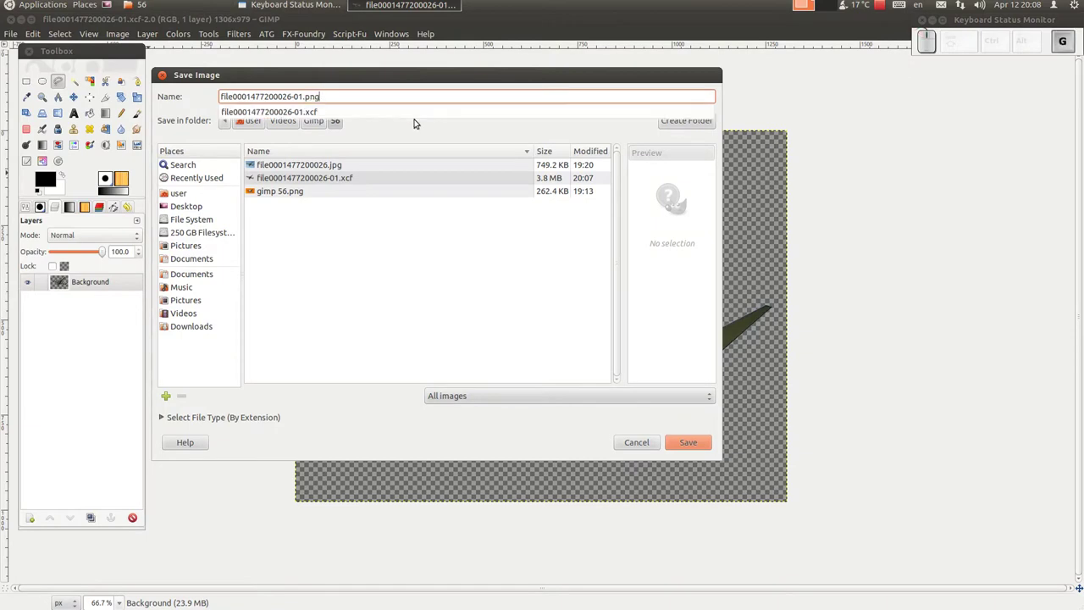
{"action": "key", "text": "Return"}
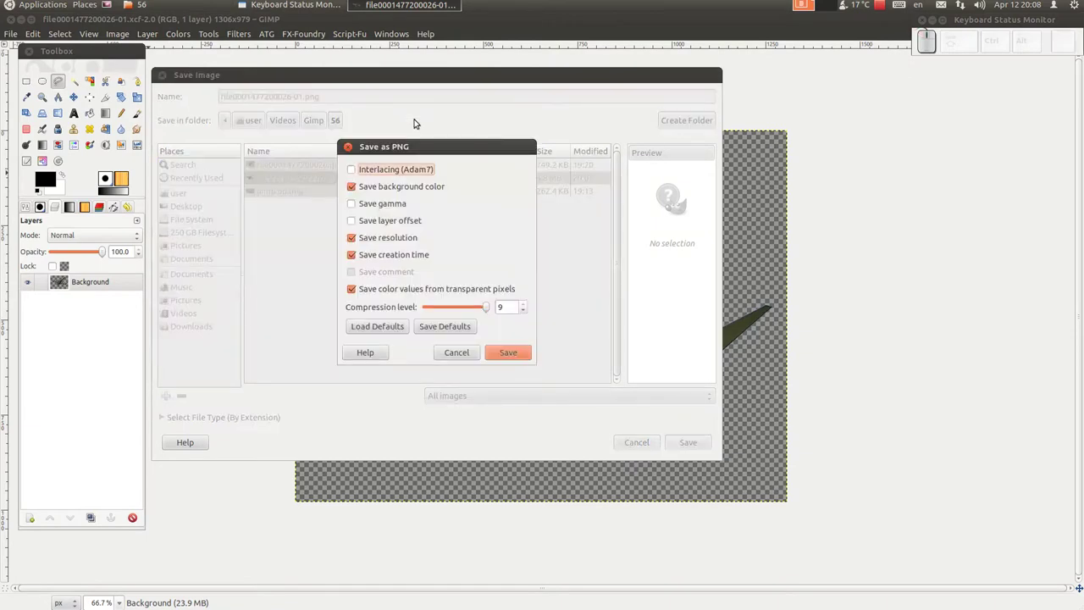
{"action": "left_click", "coordinate": [532, 358]}
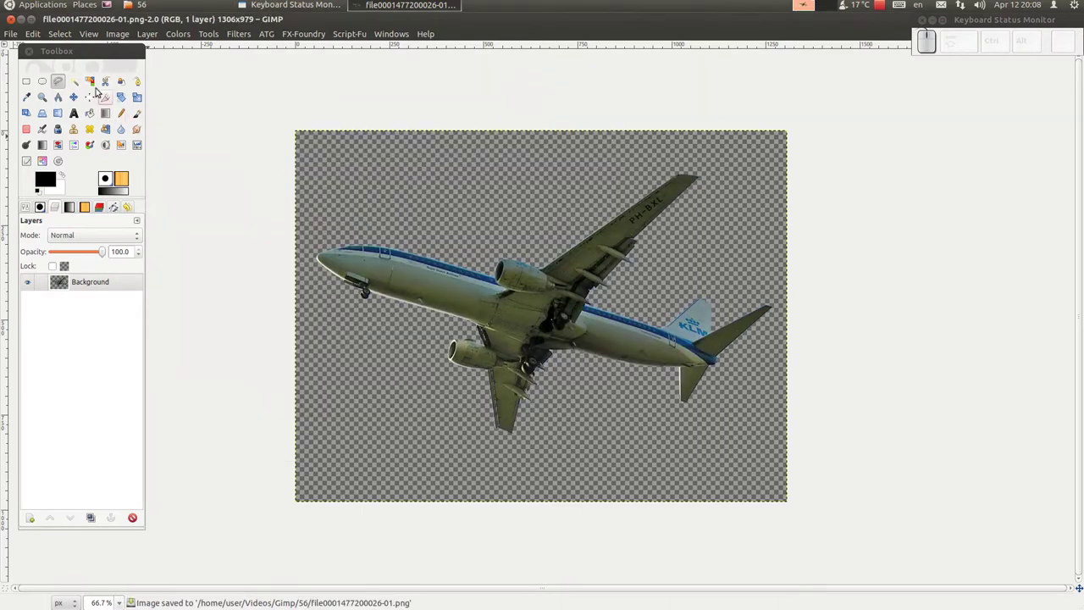
Save a flattened JPG copy with default quality, then close the image
{"action": "left_click", "coordinate": [8, 35]}
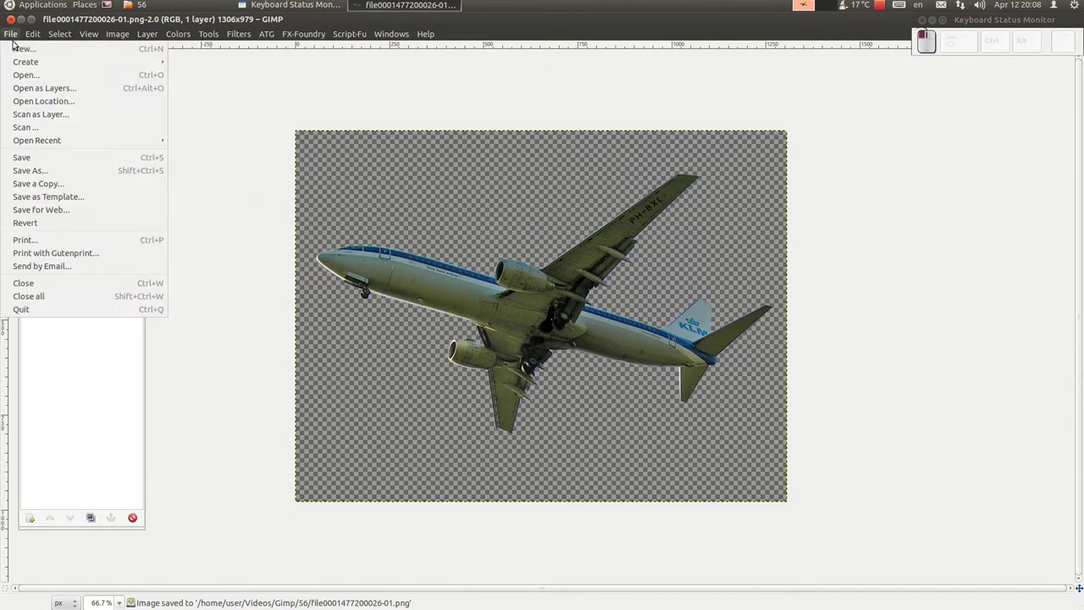
{"action": "left_click", "coordinate": [49, 169]}
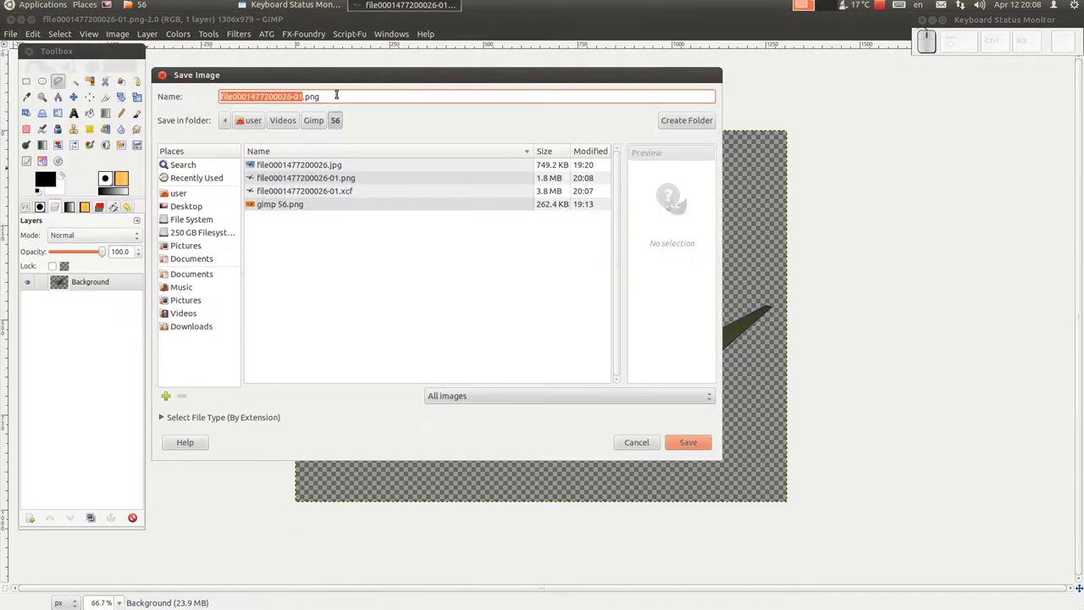
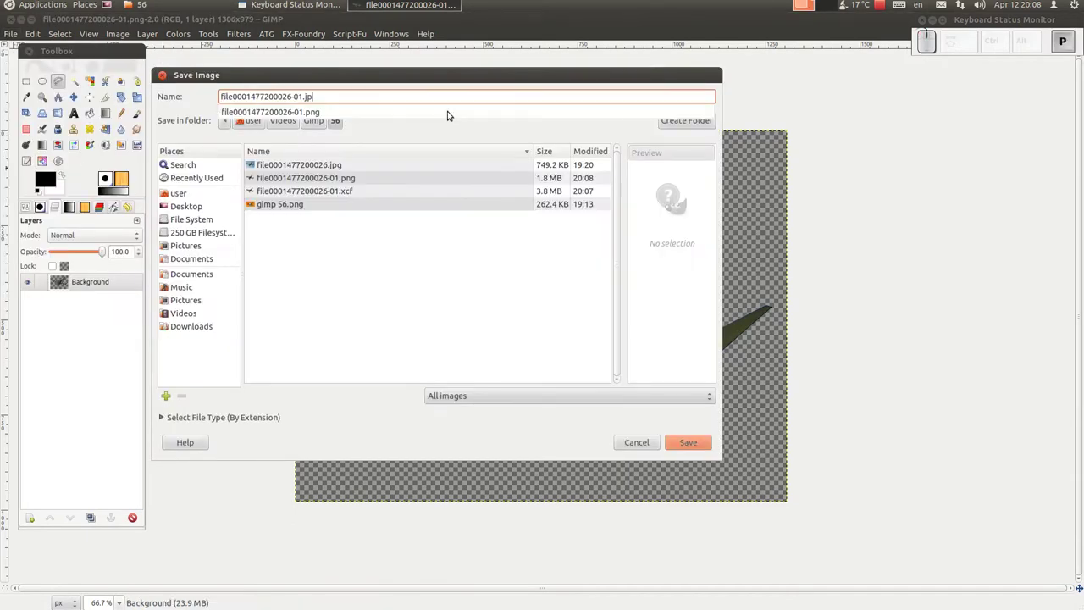
{"action": "key", "text": "g"}
{"action": "key", "text": "Return"}
{"action": "left_click", "coordinate": [550, 292]}
{"action": "left_click", "coordinate": [497, 307]}
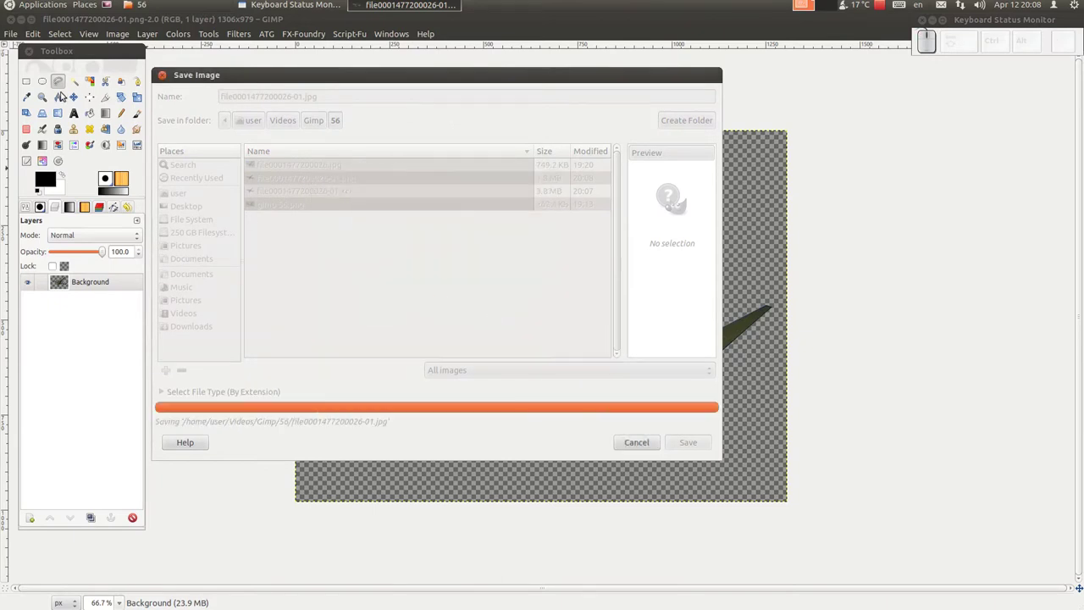
{"action": "left_click", "coordinate": [16, 22]}
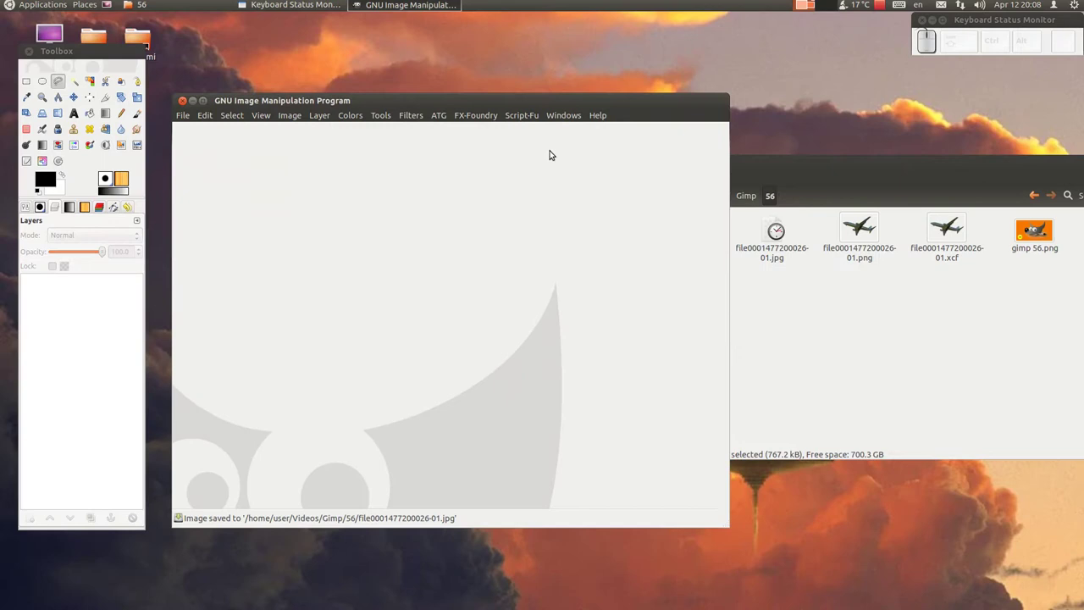
Reopen the saved XCF copy from the folder to check it, then close it
{"action": "left_click", "coordinate": [928, 325]}
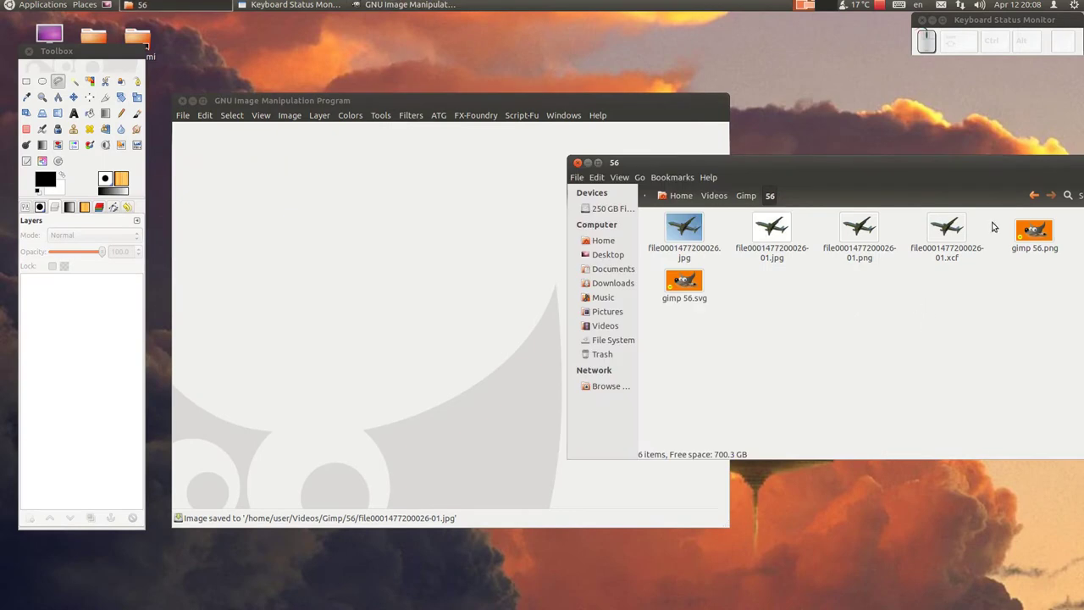
{"action": "left_click_drag", "start_coordinate": [961, 230], "coordinate": [439, 272]}
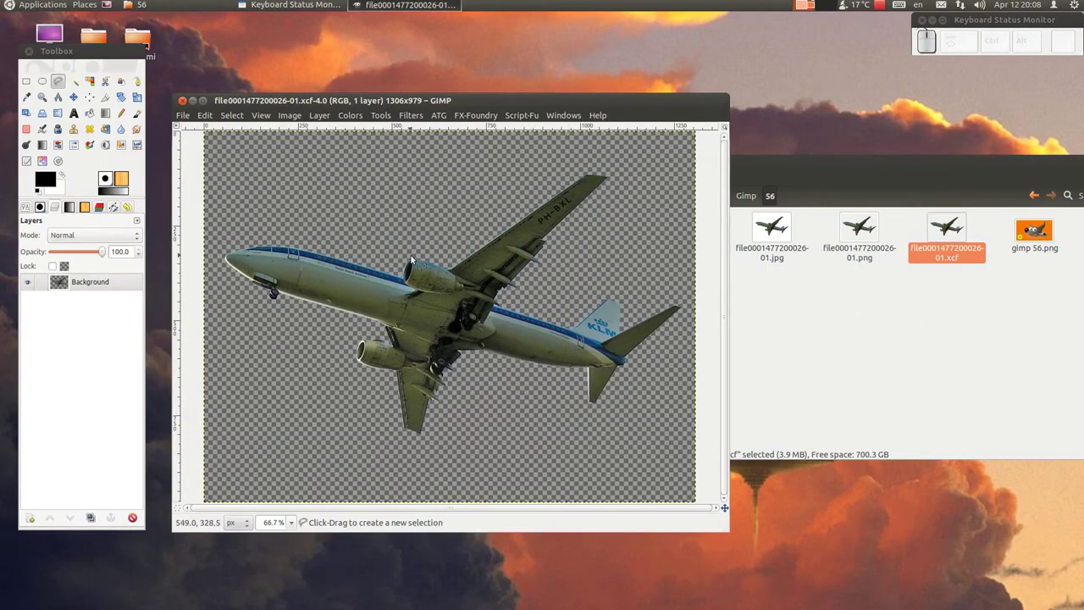
{"action": "left_click", "coordinate": [183, 105]}
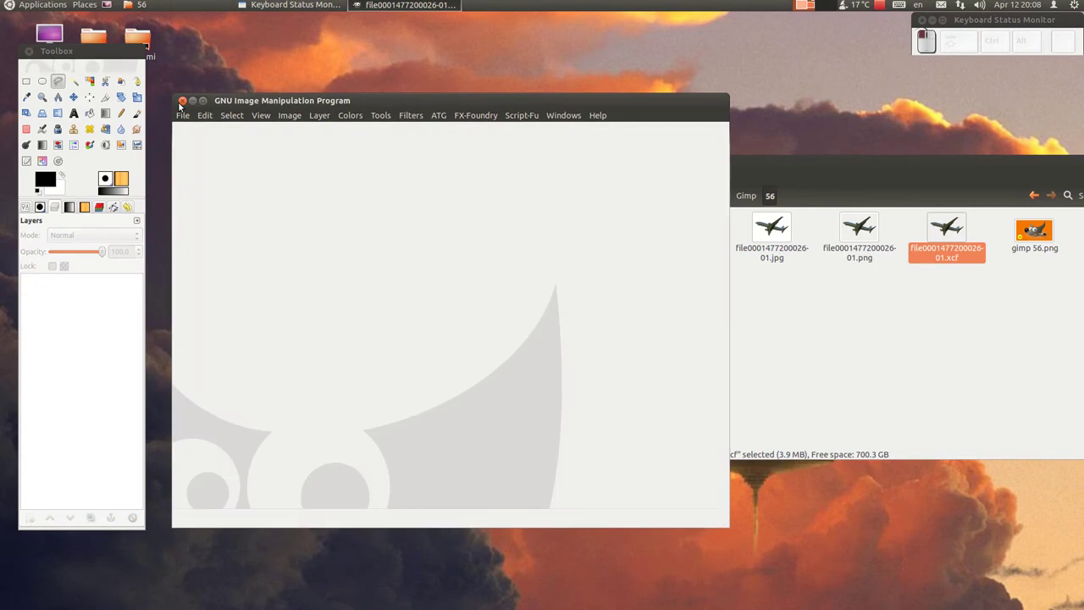
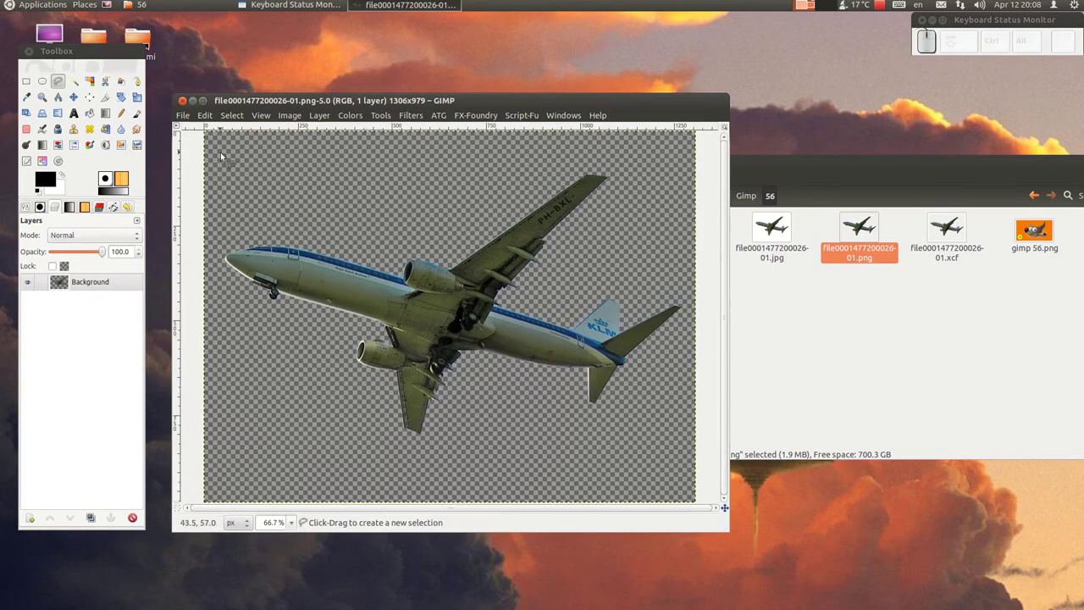
Reopen the JPG copy, inspect its white background by zooming, and close it
{"action": "left_click_drag", "start_coordinate": [186, 104], "coordinate": [808, 260]}
{"action": "left_click", "coordinate": [247, 2]}
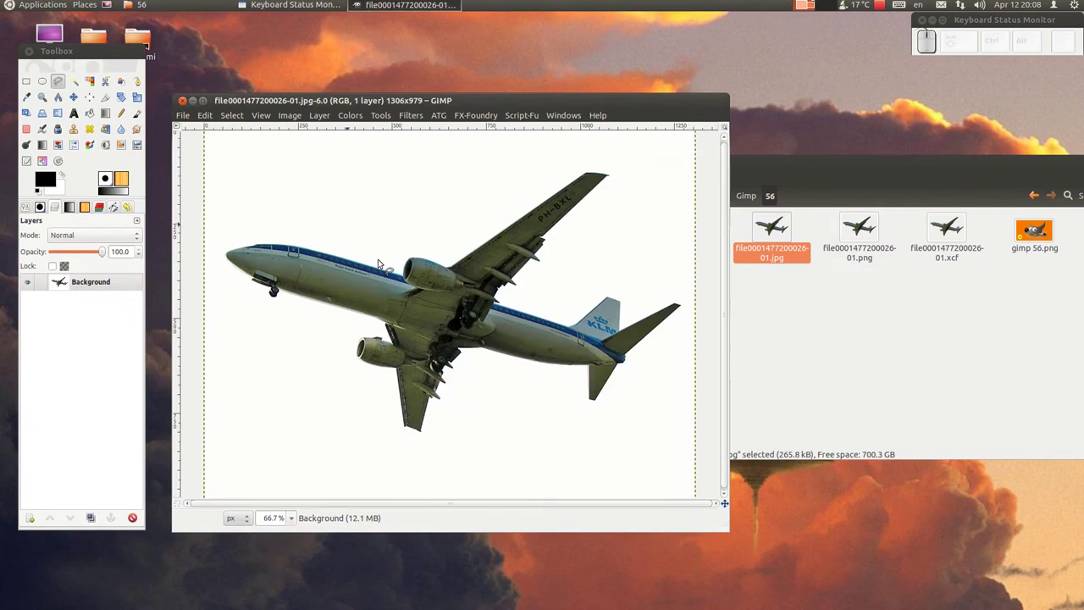
{"action": "scroll", "scroll_direction": "up", "scroll_amount": 3}
{"action": "scroll", "scroll_direction": "down", "scroll_amount": 3}
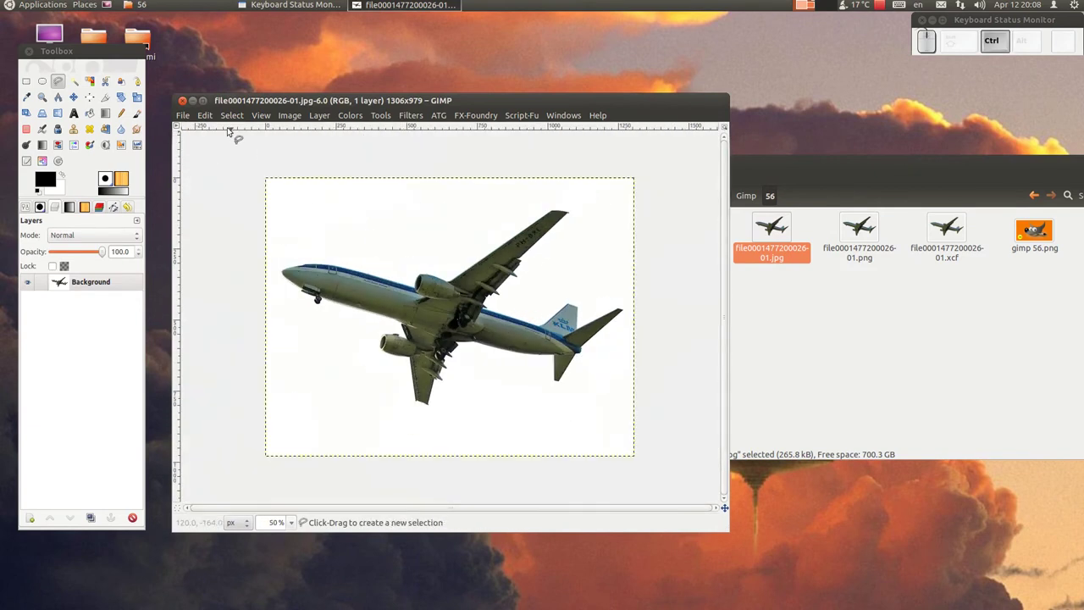
{"action": "left_click", "coordinate": [186, 103]}
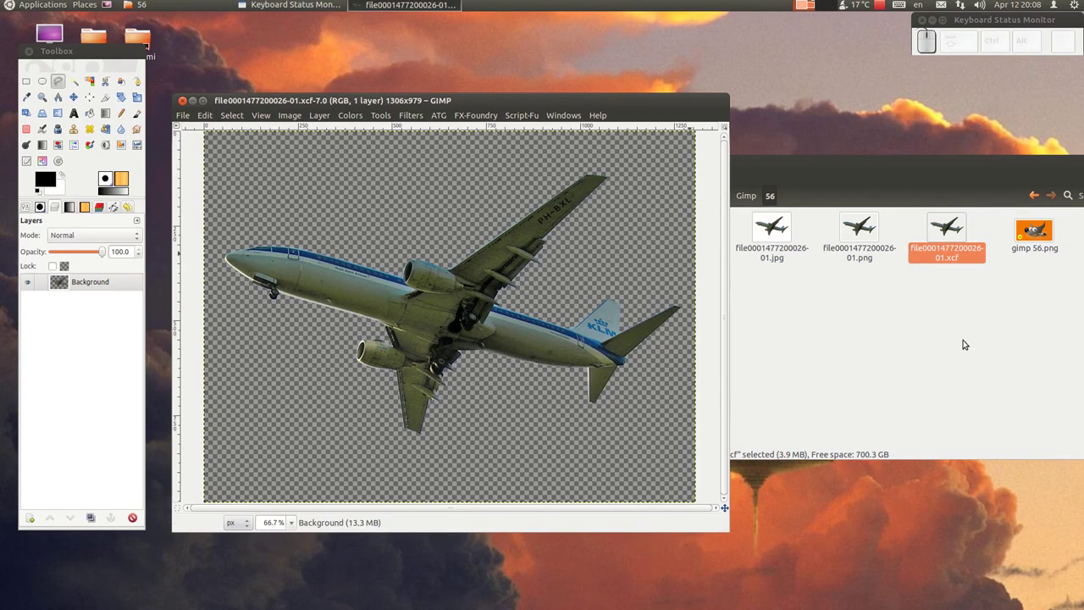